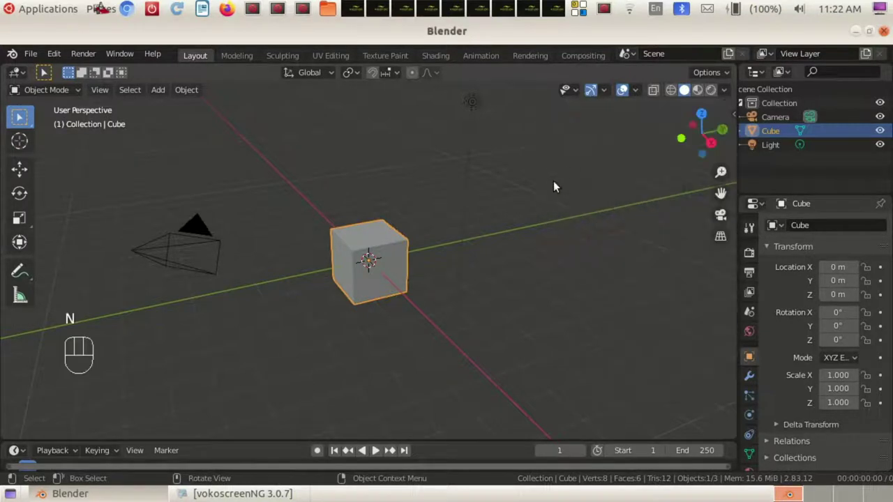
Delete the default cube and bring up the Add menu for a new circle mesh
key("Delete")
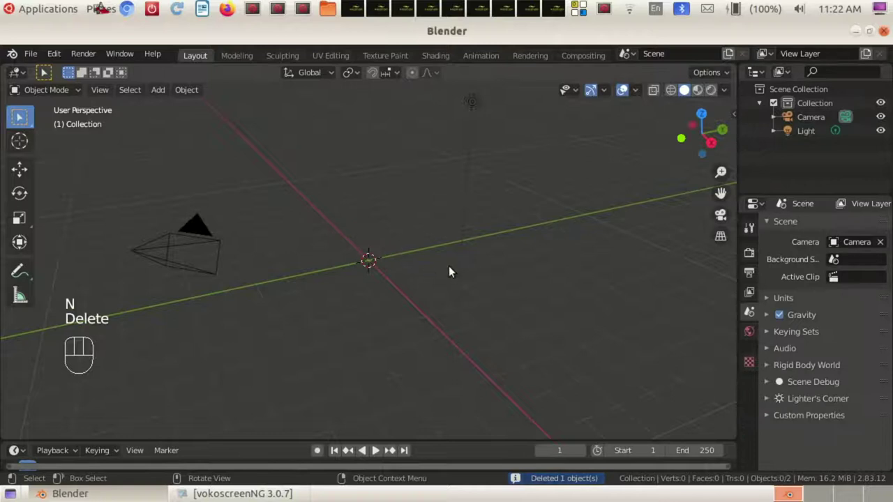
key("shift+a")
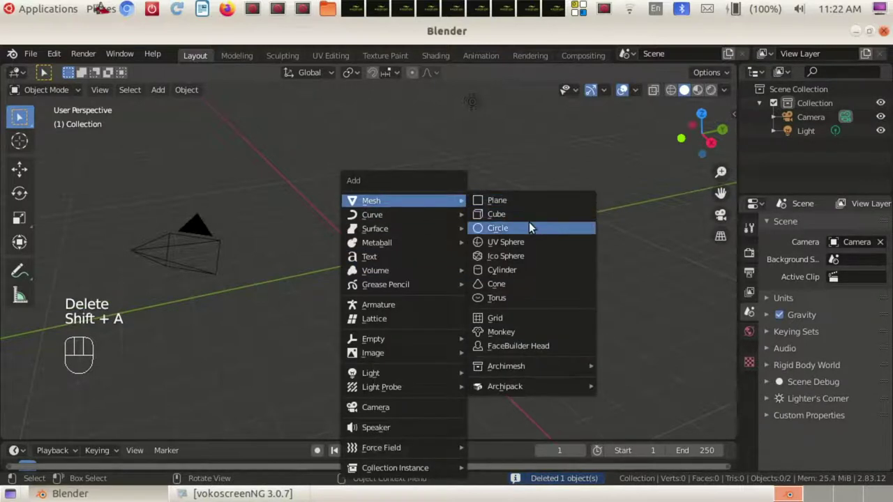
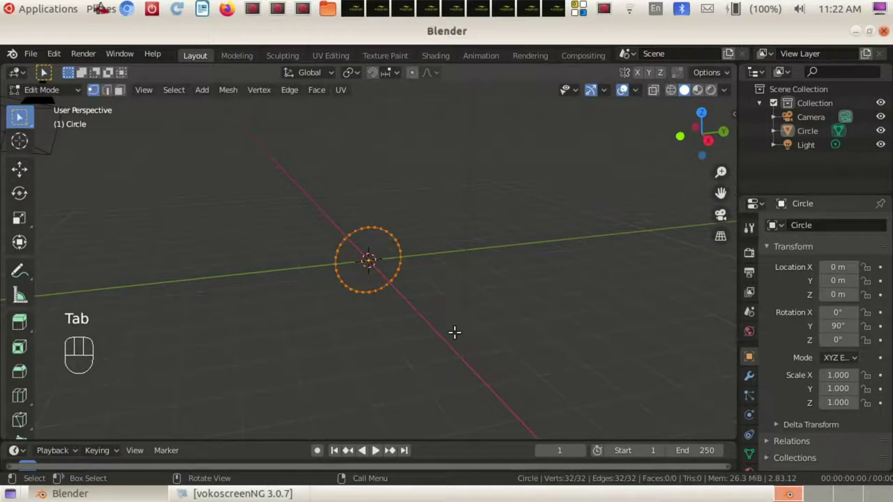
Fill the circle and extrude it out into a long capped cylinder for the pencil body
key("Tab")
key("e")
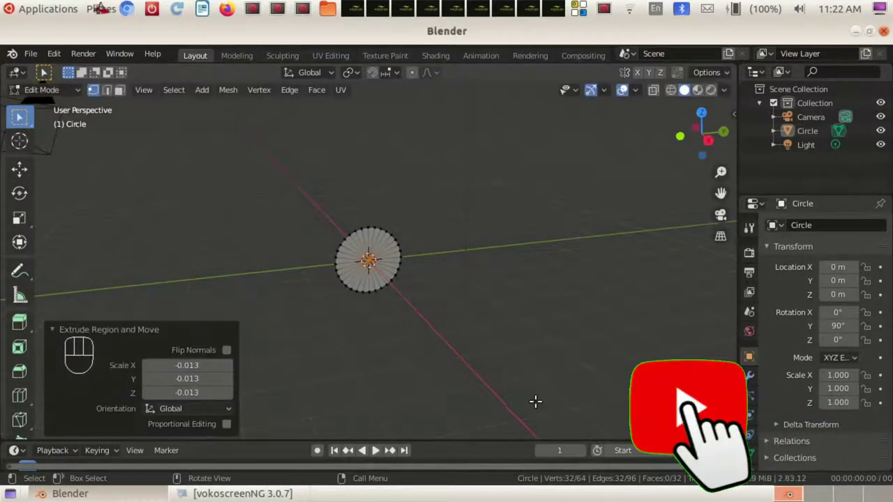
left_click_drag(431, 388, 507, 397)
key("a")
key("e")
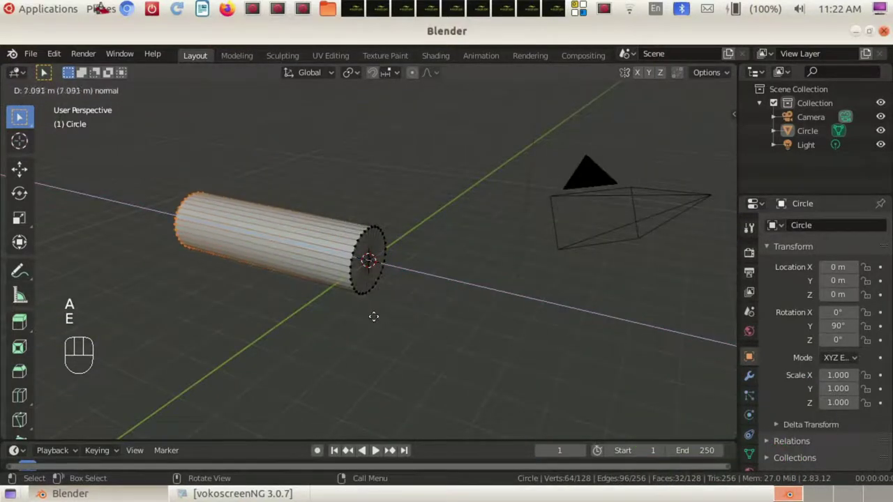
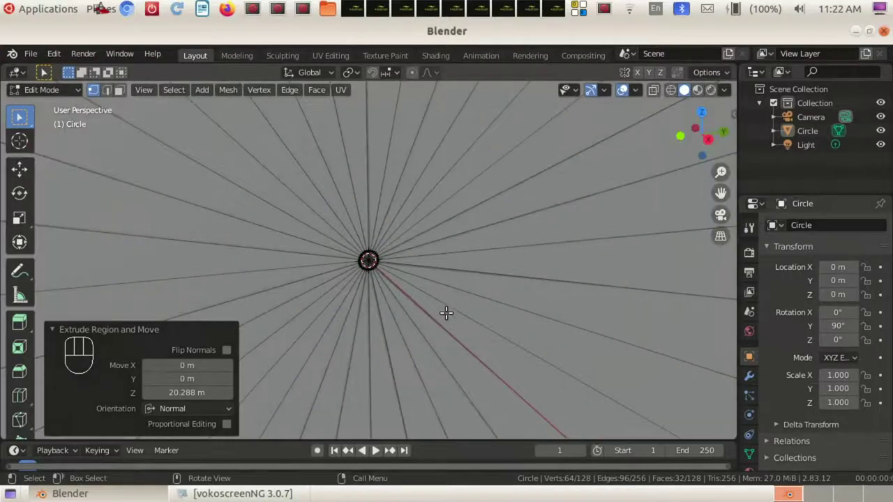
left_click_drag(292, 185, 454, 315)
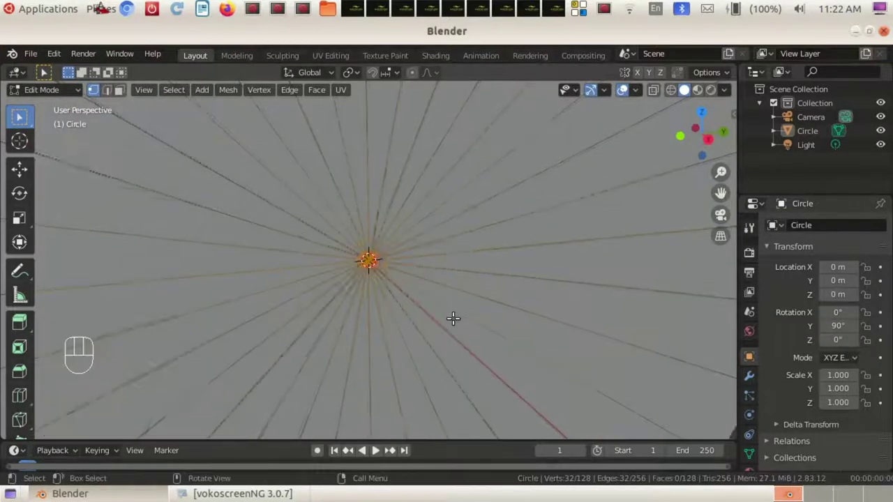
left_click_drag(518, 385, 560, 386)
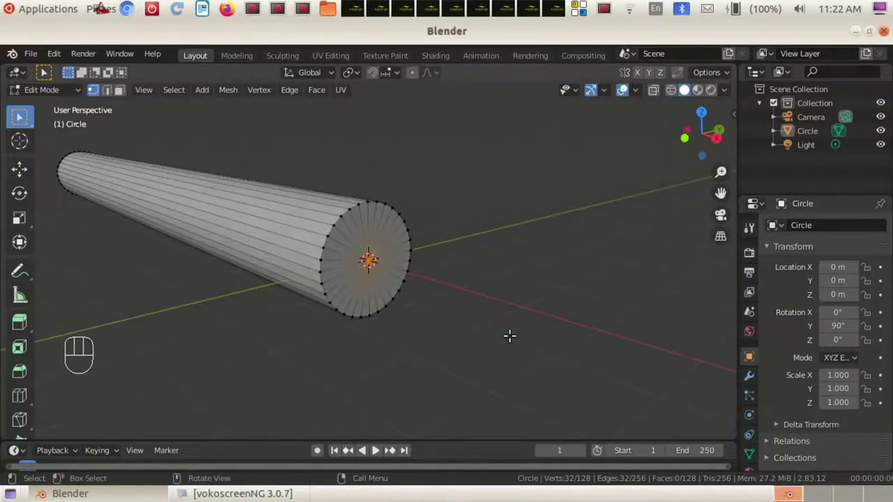
Extrude the end face along X, scale it to a pointed tip, and add edge loops along the body
key("g")
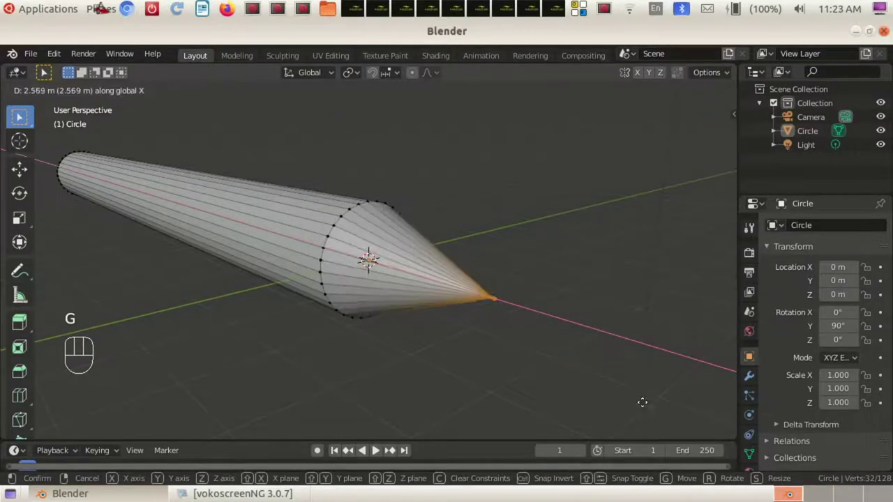
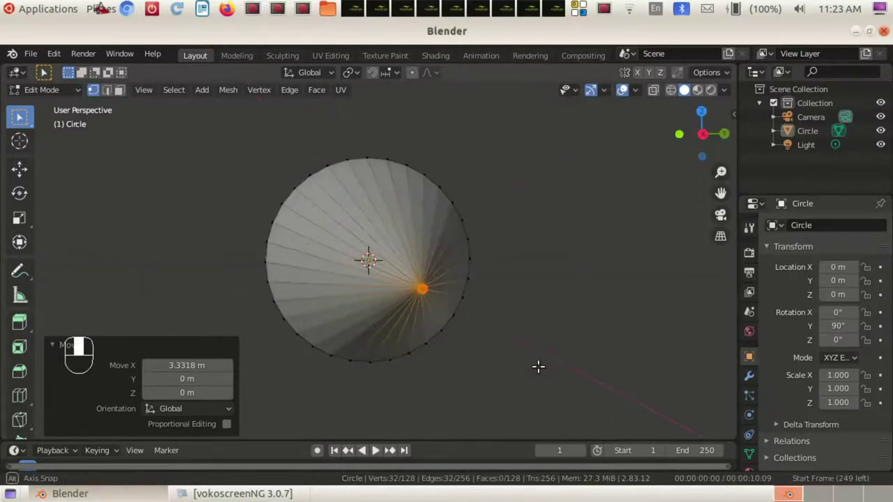
key("s")
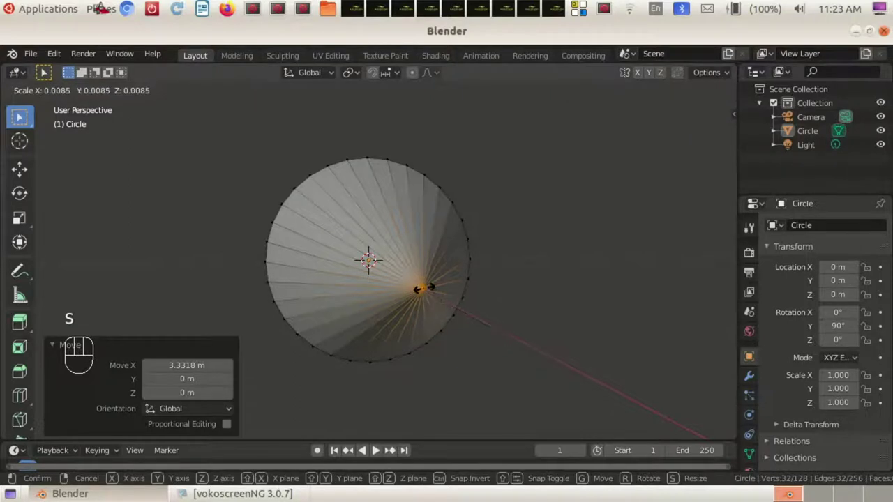
left_click_drag(256, 240, 309, 257)
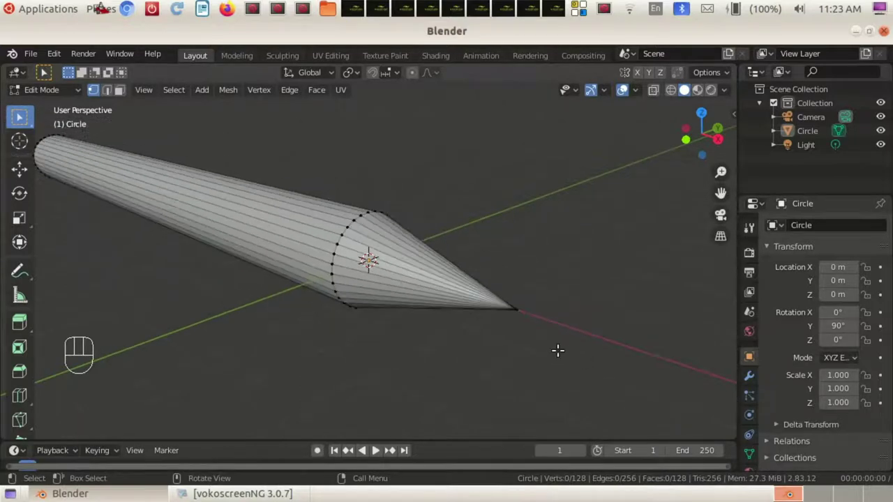
key("ctrl+r")
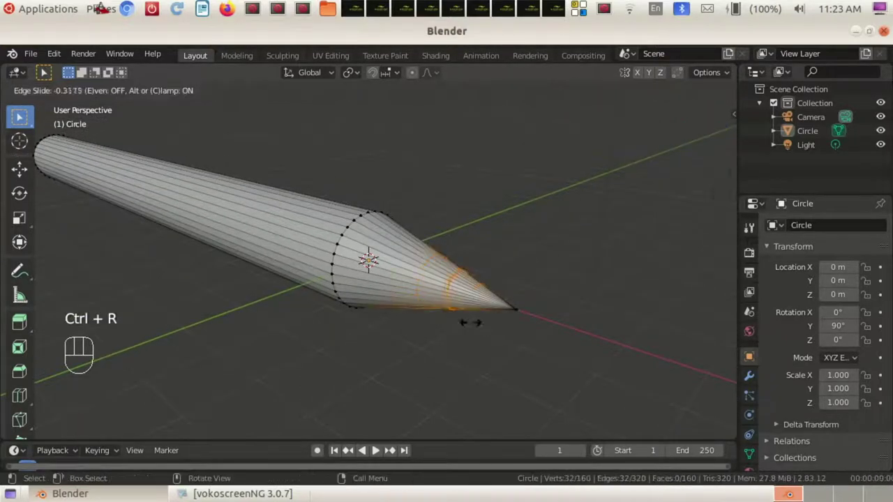
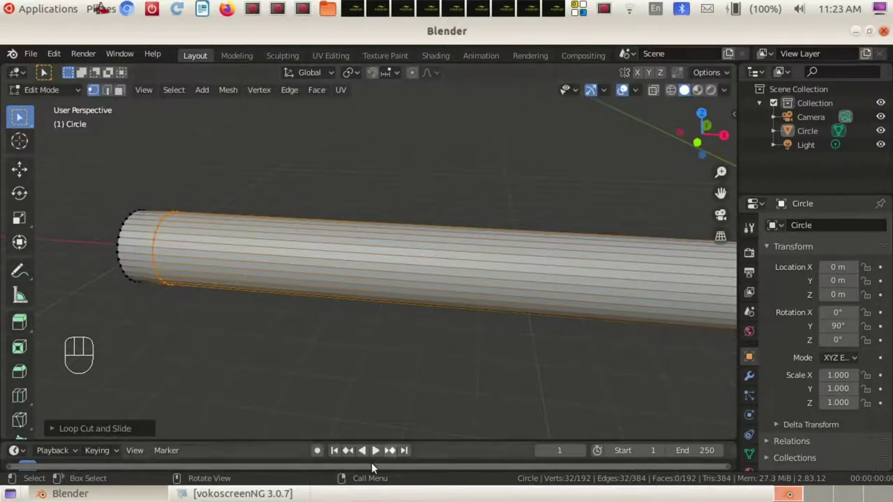
key("Tab")
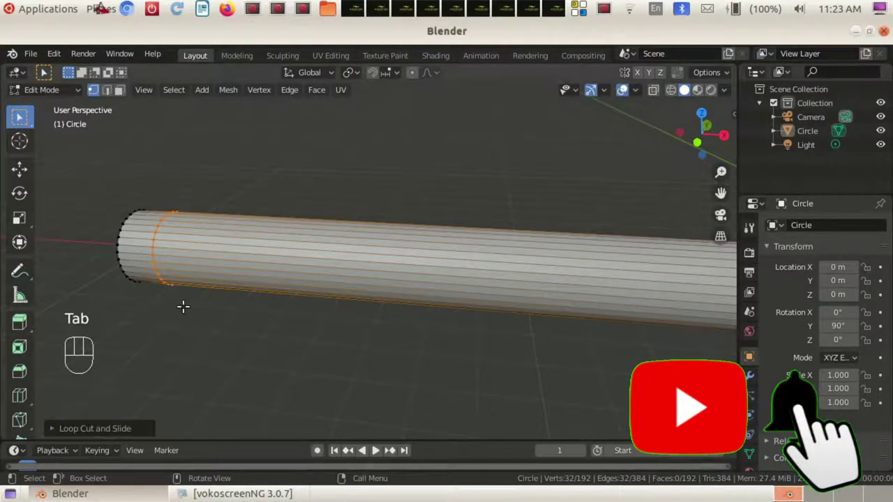
In Material Preview, create a red material for the pencil with raised roughness
key("Tab")
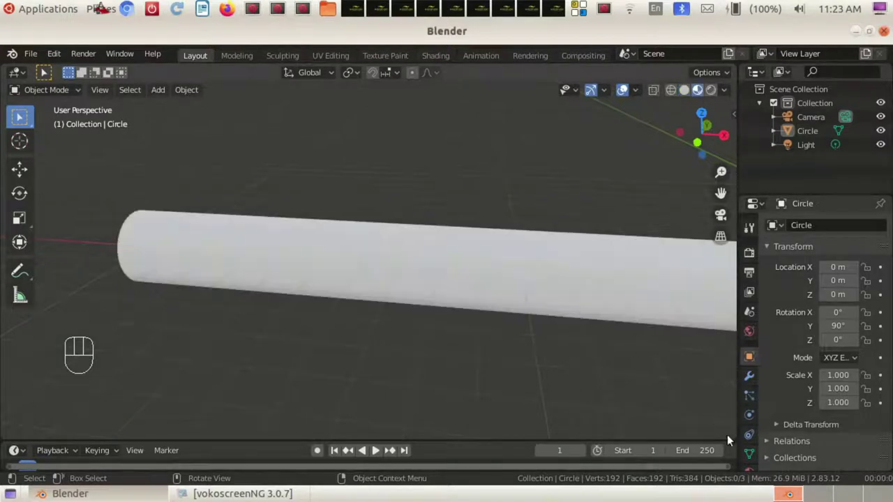
left_click(751, 436)
left_click(818, 285)
left_click(863, 427)
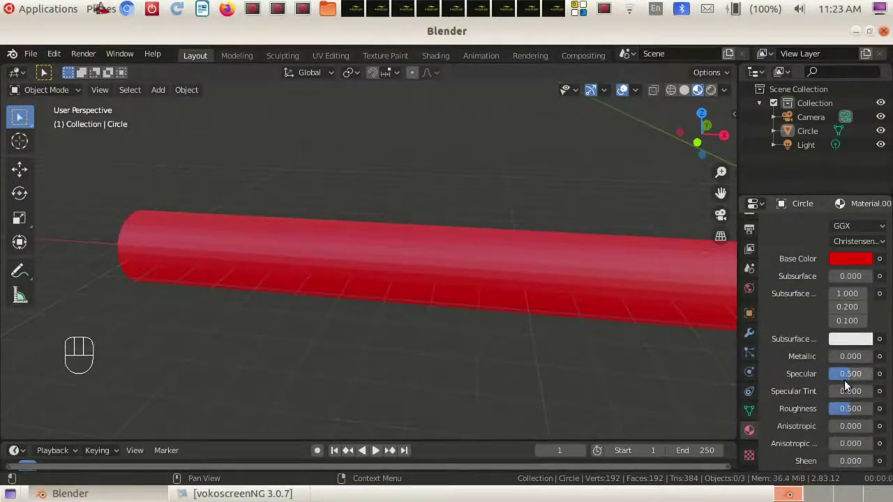
left_click_drag(855, 410, 869, 411)
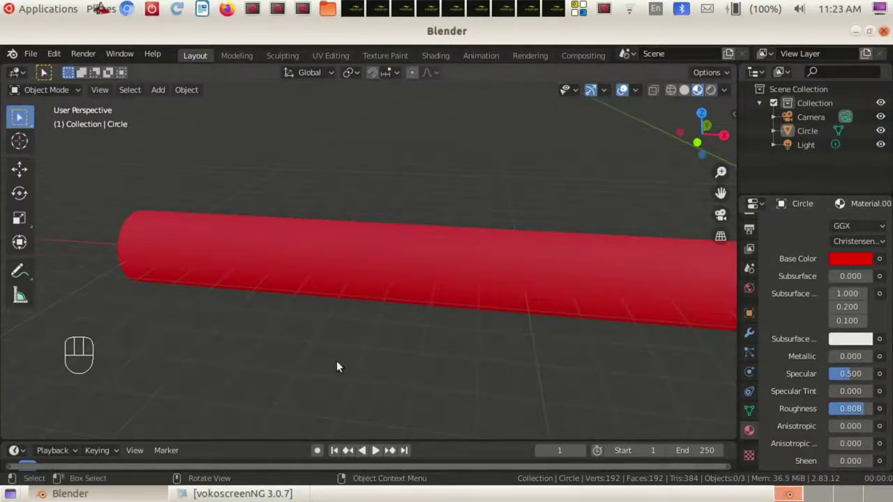
In Edit Mode, add a second material slot with a new black material for the tip
key("Tab")
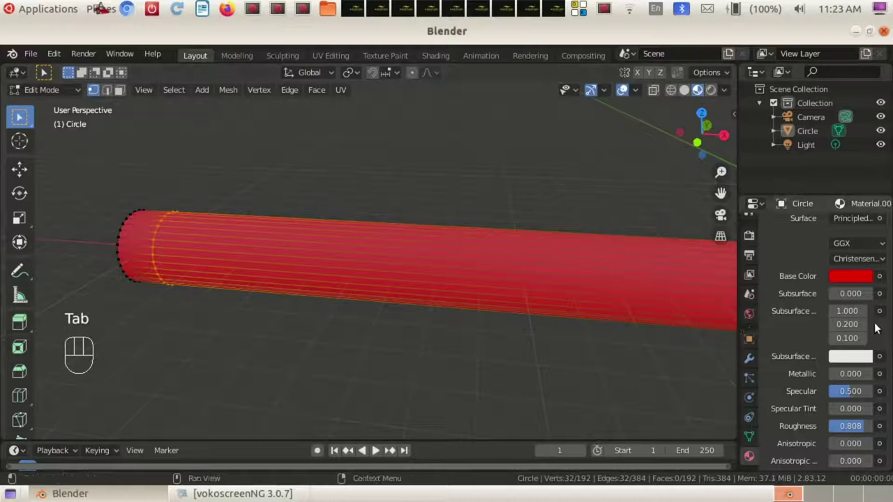
left_click(883, 229)
left_click(833, 311)
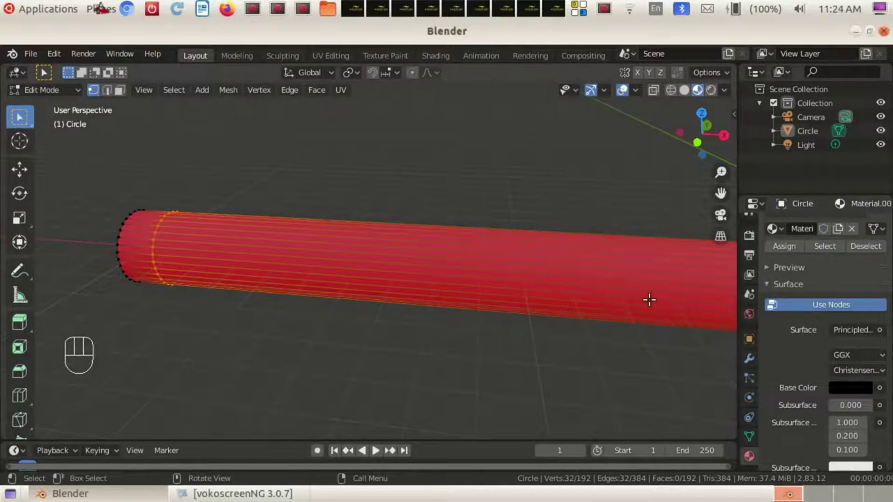
Orbit the view to look at the pencil's pointed tip head-on
left_click_drag(649, 299, 72, 272)
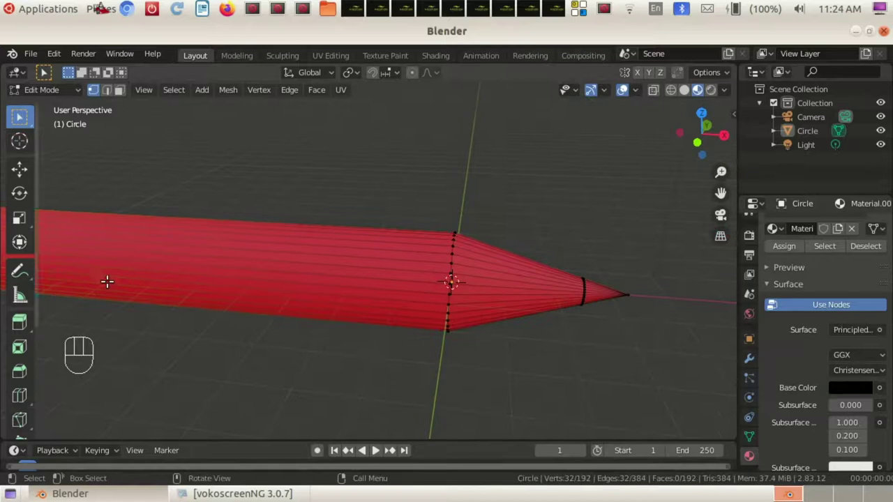
left_click_drag(552, 384, 413, 340)
left_click_drag(362, 262, 390, 286)
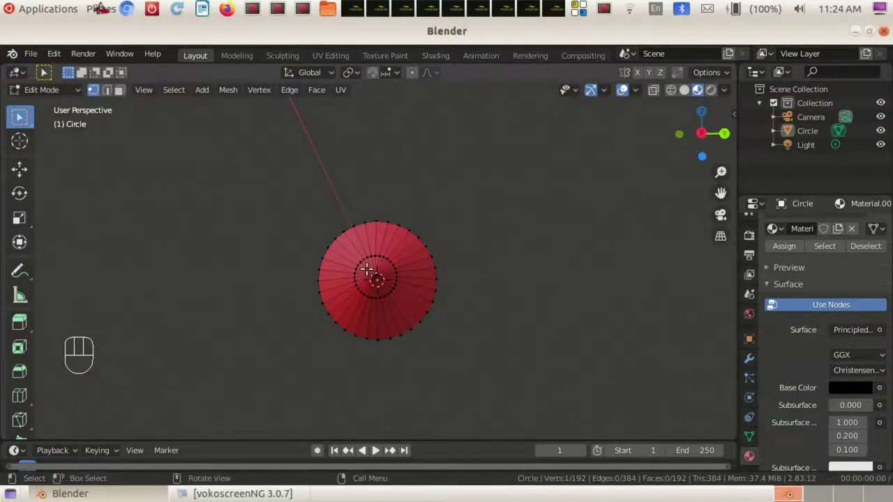
left_click_drag(368, 269, 385, 283)
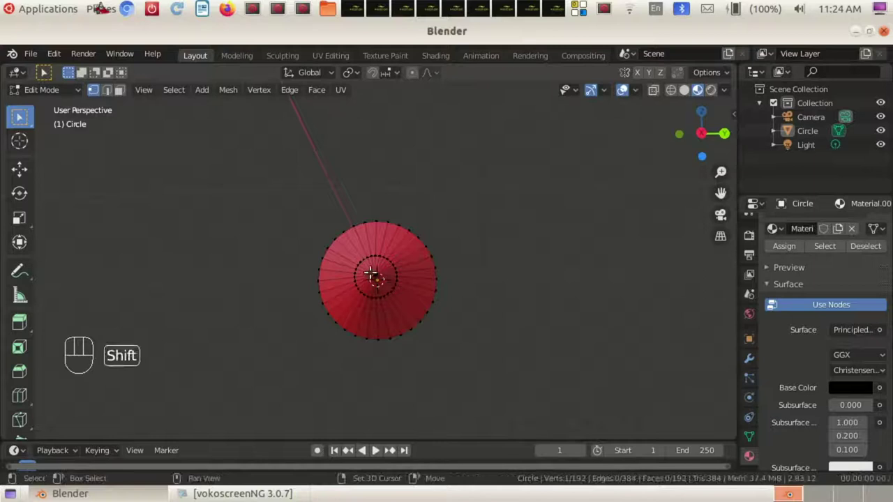
left_click_drag(369, 268, 384, 280)
left_click_drag(369, 265, 382, 282)
left_click_drag(369, 264, 379, 277)
left_click_drag(368, 267, 392, 285)
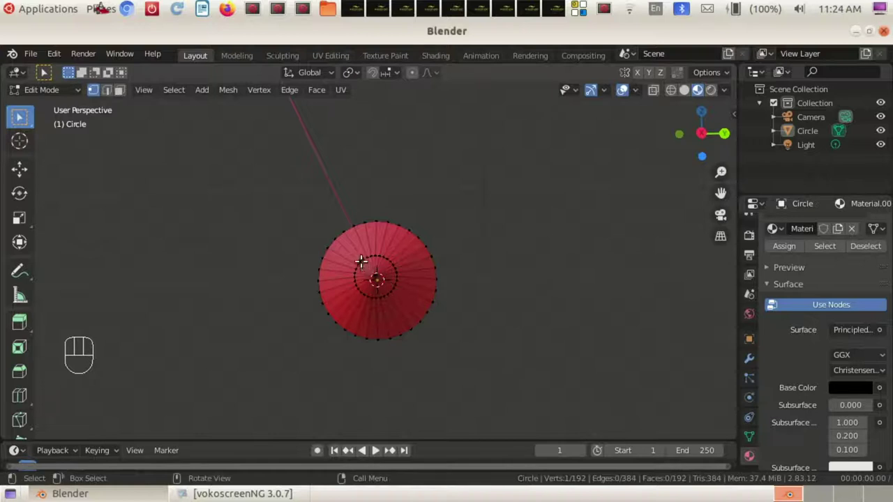
left_click_drag(362, 263, 397, 292)
Select the tip faces and assign the black second material to them
left_click(295, 254)
left_click(130, 91)
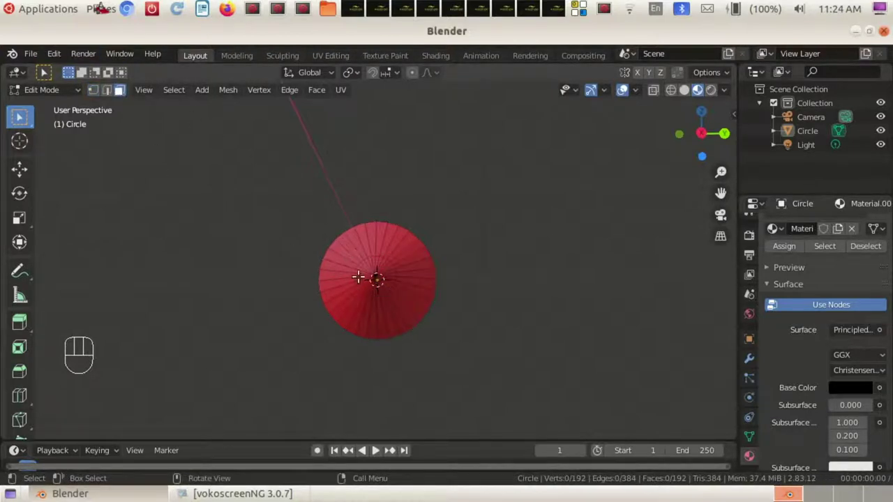
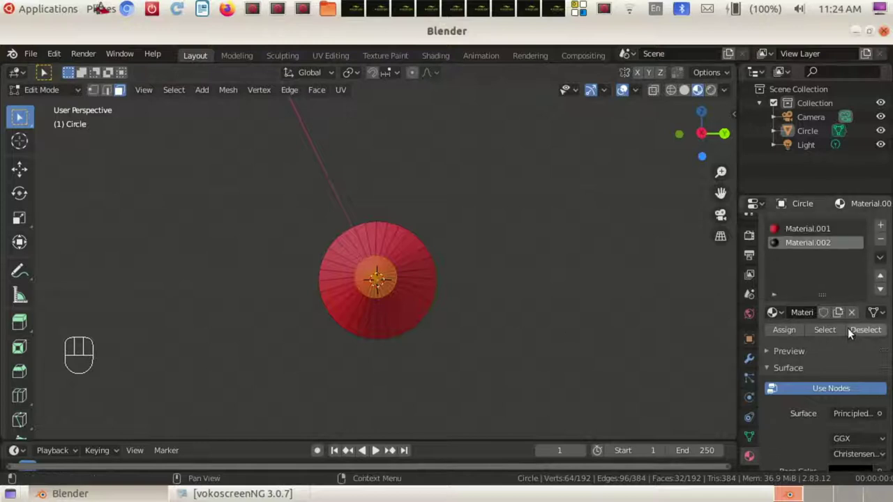
left_click(791, 333)
left_click(481, 221)
left_click_drag(446, 220, 527, 249)
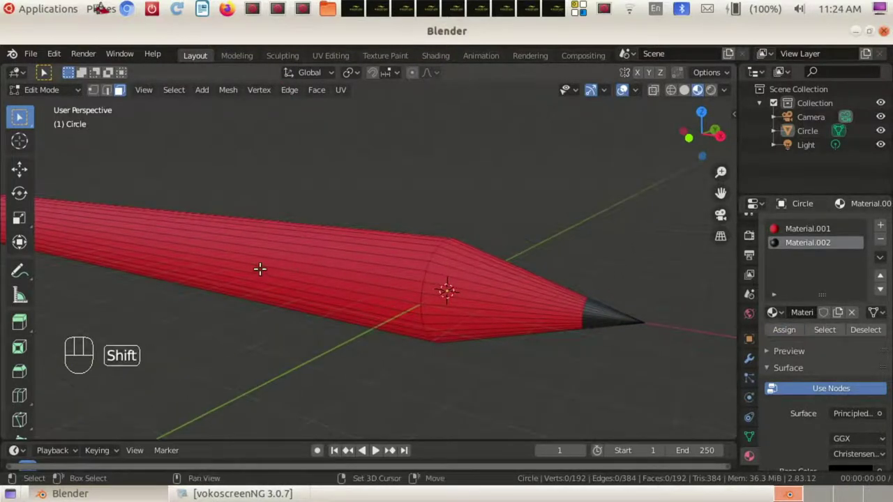
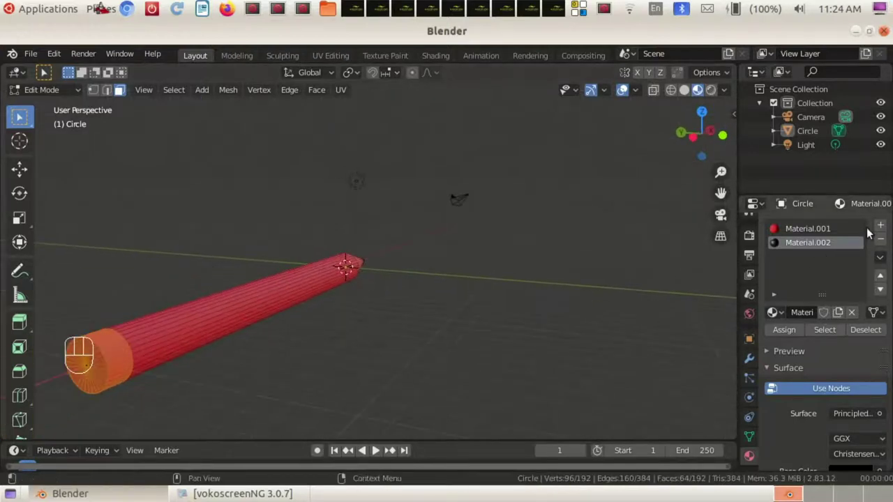
Add a third material slot with a new material and switch to editing the mesh
left_click(890, 229)
left_click(828, 319)
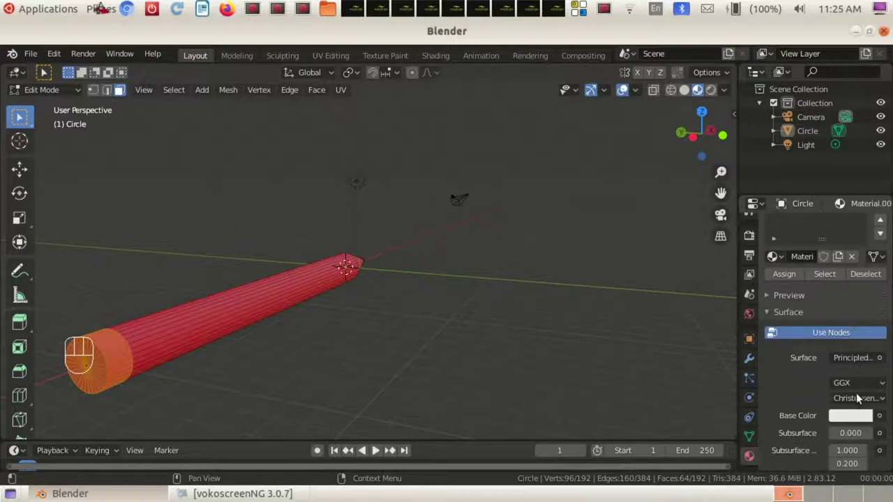
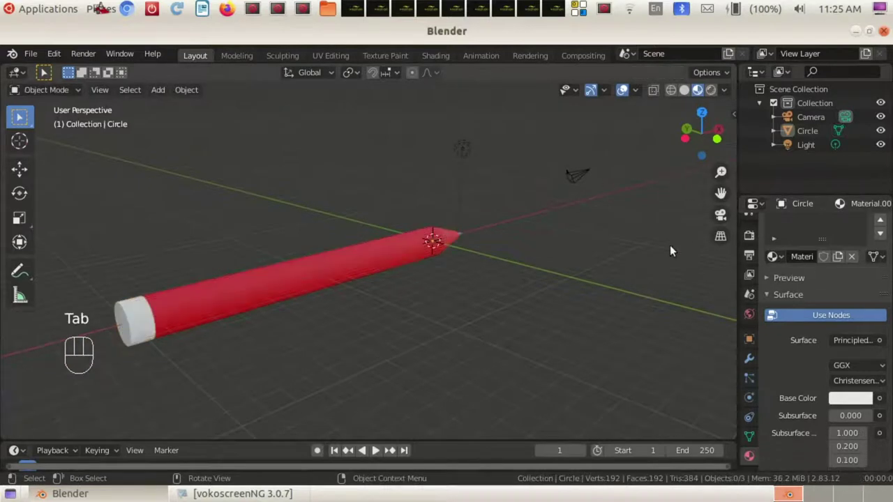
left_click_drag(641, 278, 545, 255)
key("Tab")
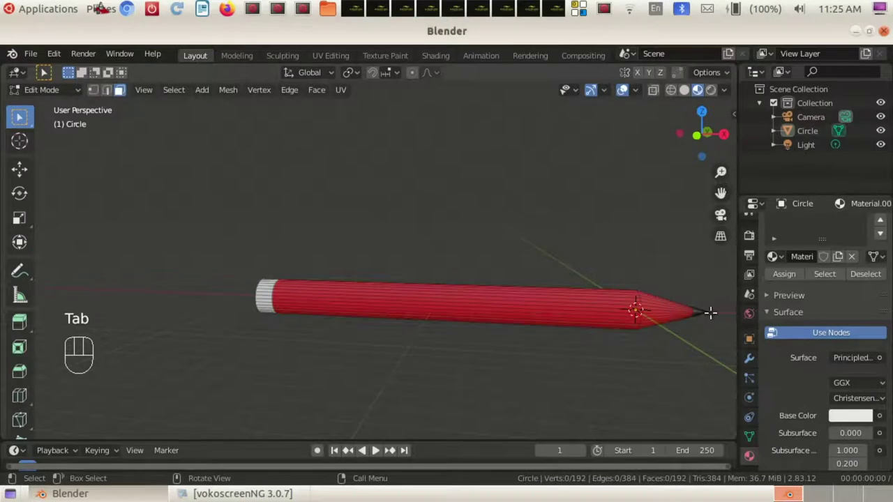
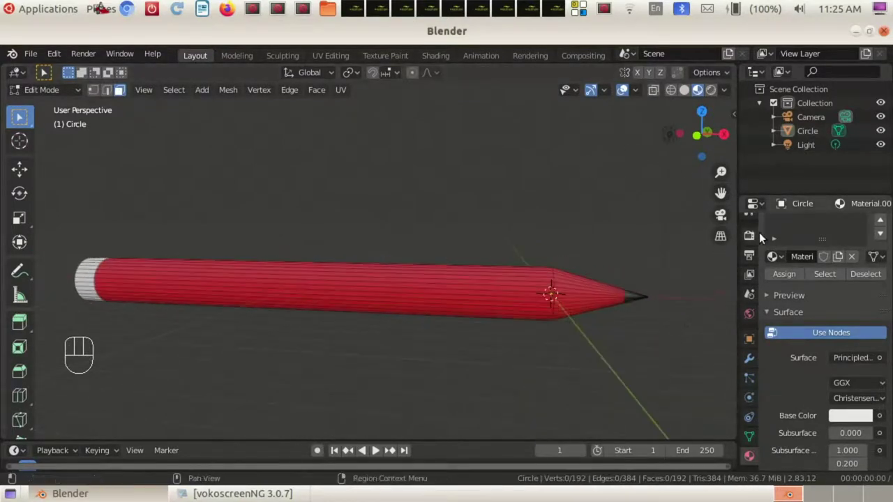
Set the new material's base colour to a pale peach in the colour picker
left_click(884, 226)
left_click(833, 316)
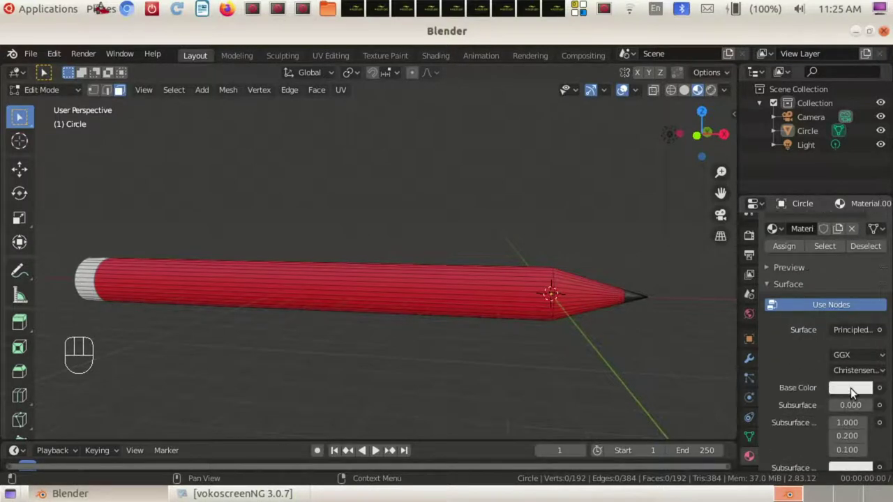
left_click(856, 392)
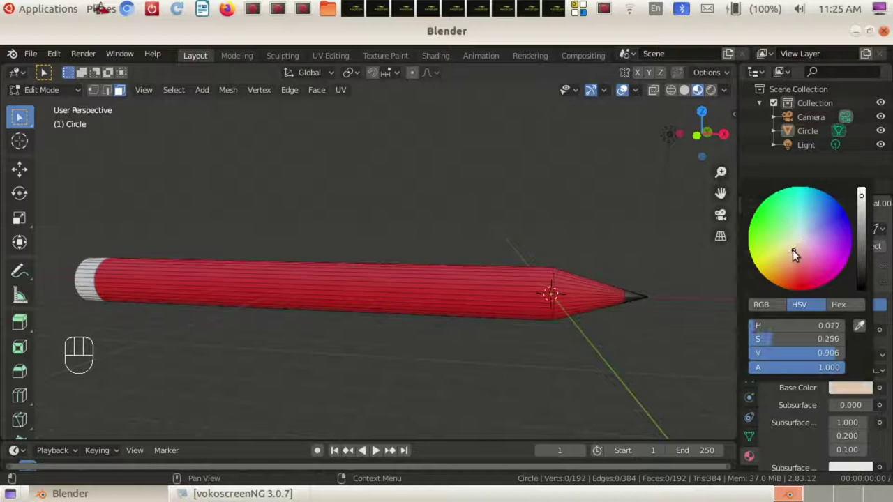
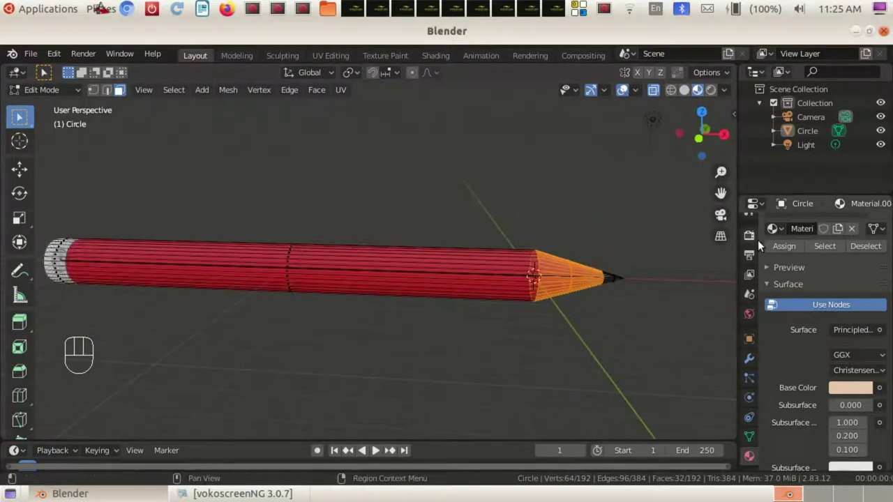
Assign the peach wood material to the cone faces, return to Object Mode and select the pencil
left_click(660, 91)
key("Tab")
left_click_drag(663, 285, 676, 280)
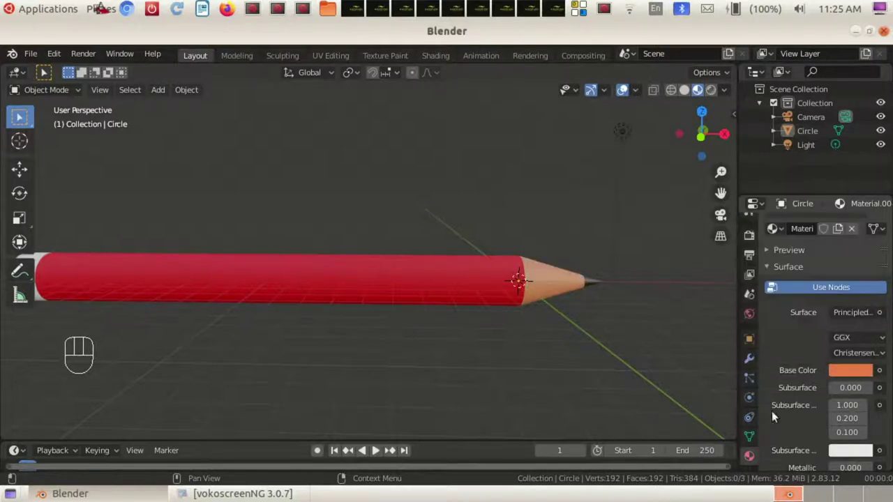
left_click_drag(590, 377, 576, 375)
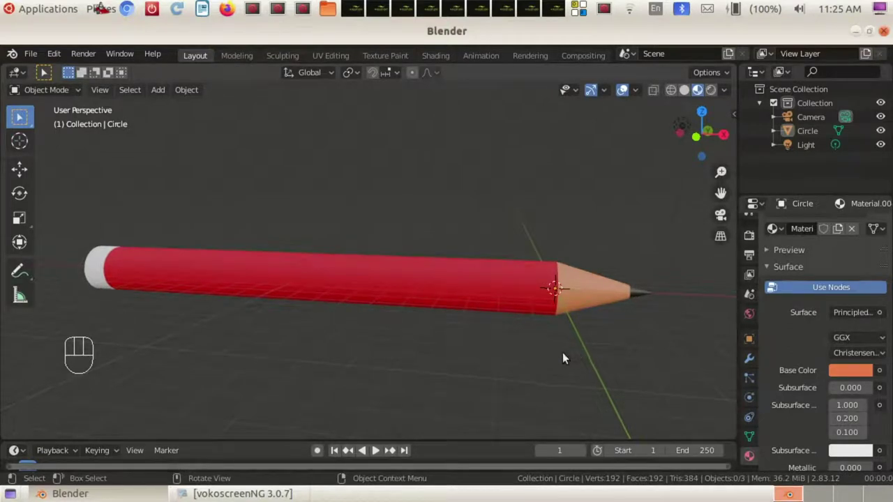
left_click_drag(620, 360, 628, 342)
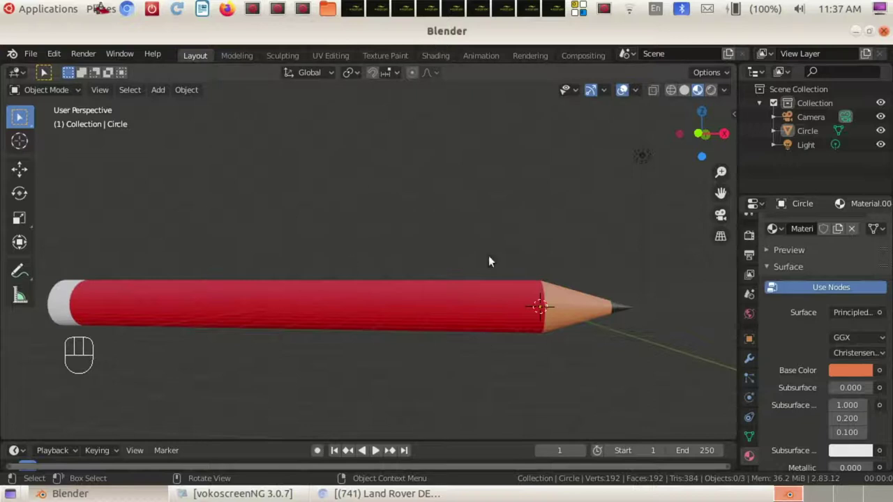
left_click_drag(580, 238, 565, 257)
left_click(531, 267)
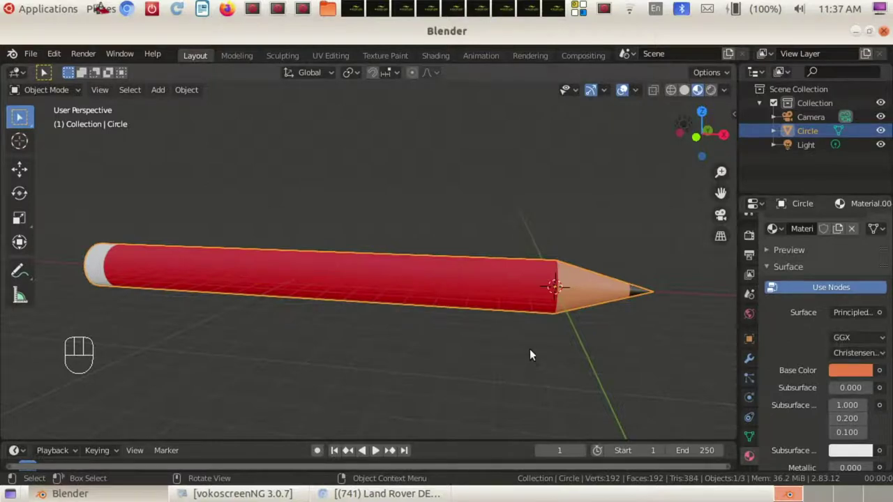
Move the pencil up along the Z axis, leaving the origin empty
key("g")
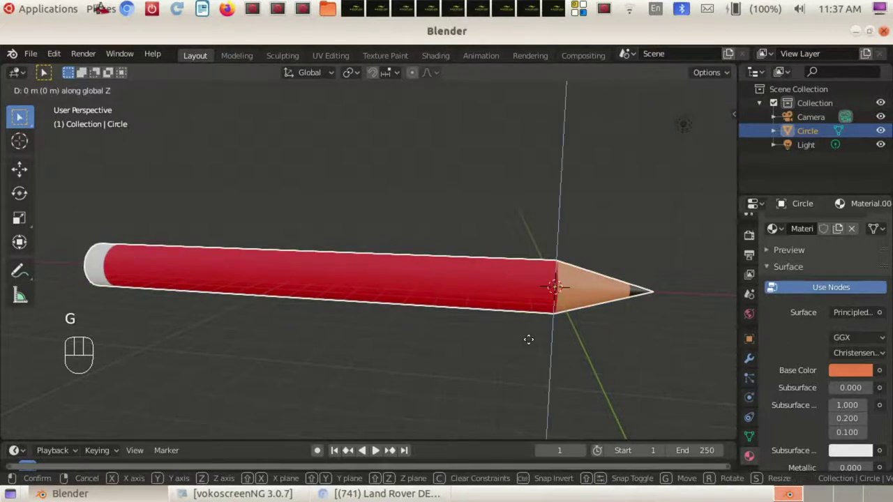
left_click_drag(498, 344, 667, 411)
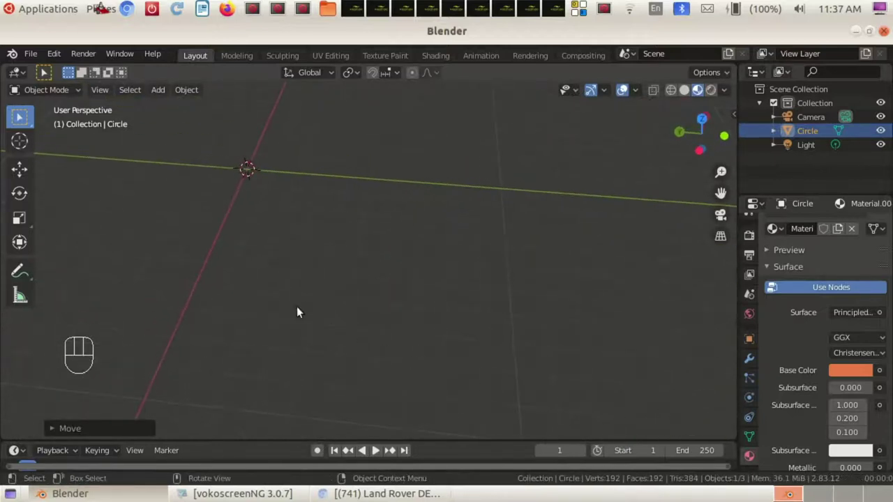
left_click_drag(258, 265, 427, 347)
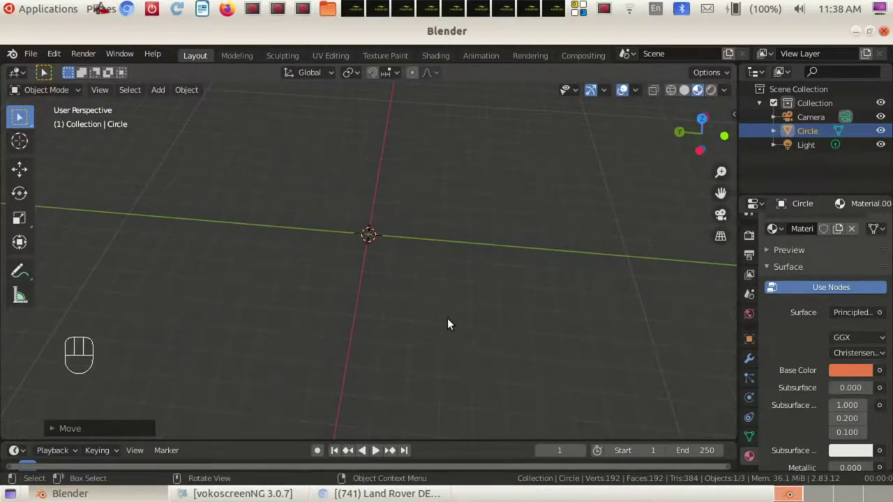
Add a plane at the origin and scale it along X and Y into paper-sheet proportions beneath the pencil
key("shift+a")
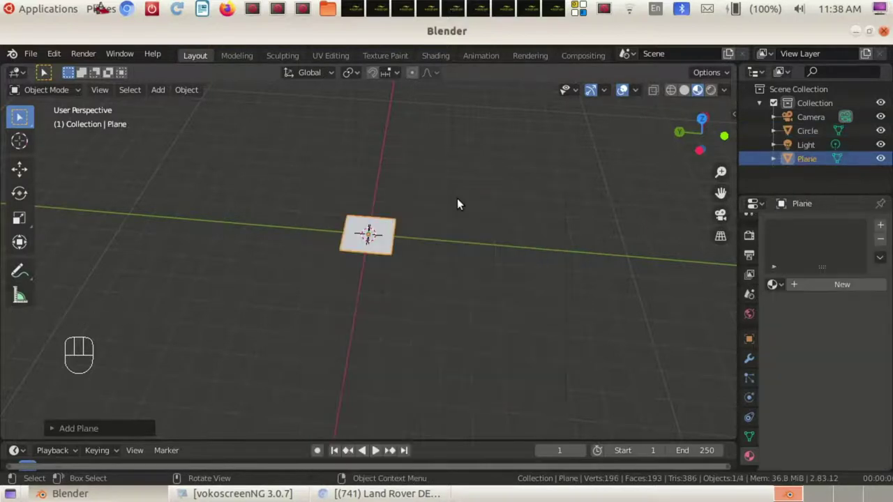
key("s")
key("s")
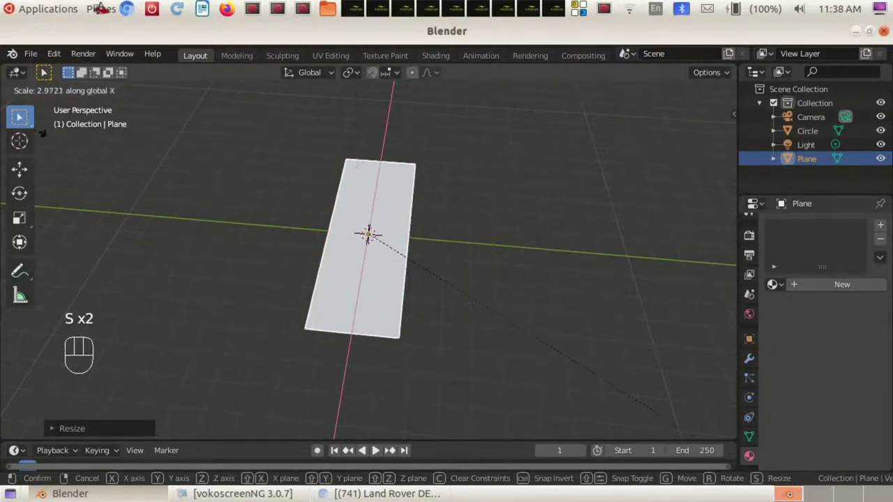
key("s")
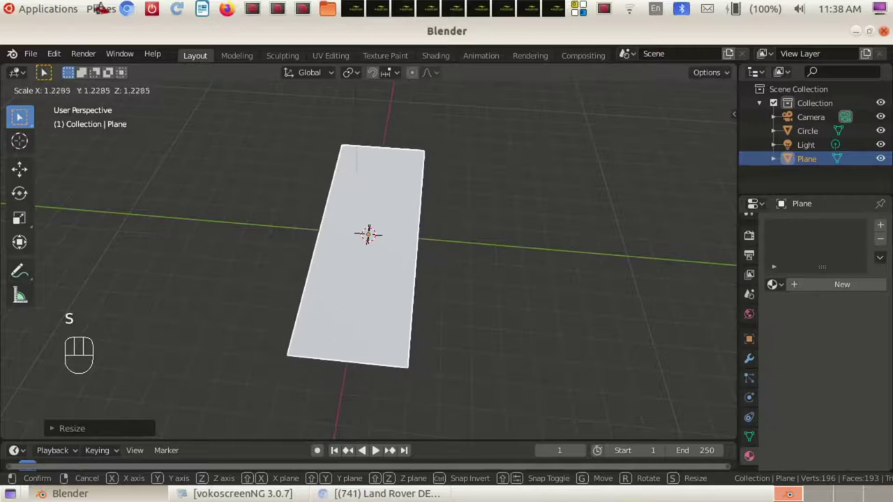
key("s")
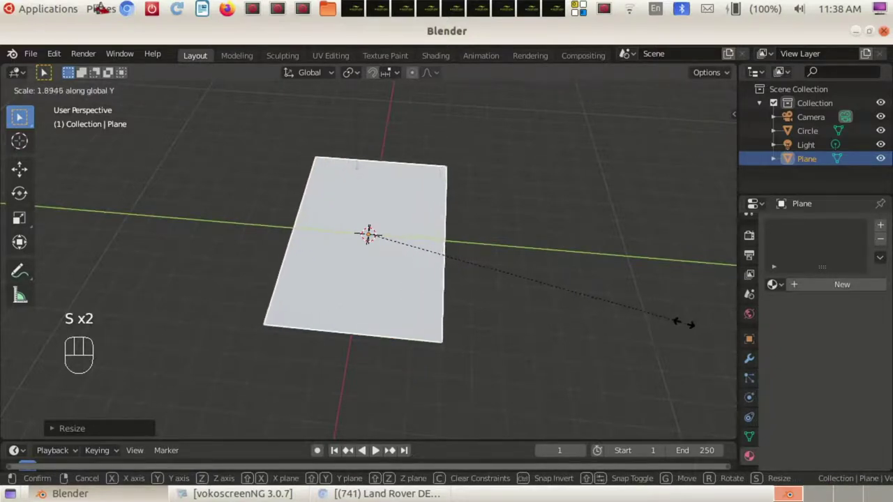
key("s")
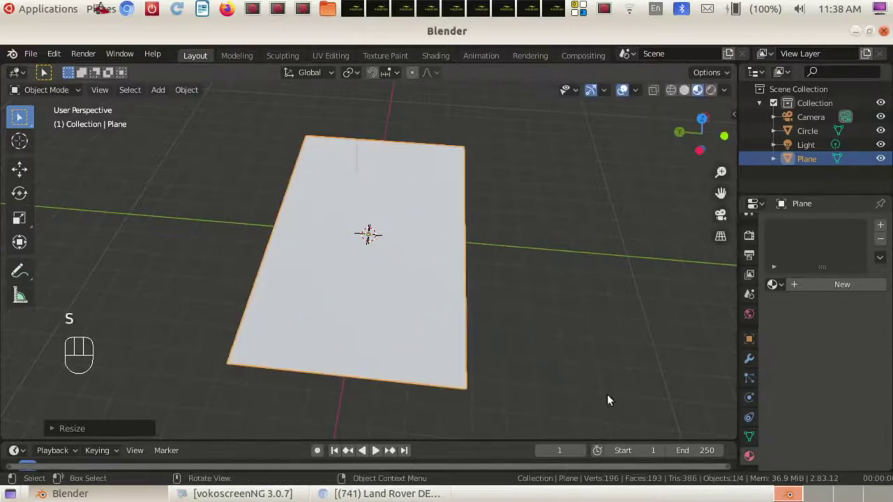
left_click_drag(410, 304, 519, 219)
left_click_drag(460, 235, 449, 278)
Rotate the pencil about Z and lower it along X toward the sheet's surface
left_click(410, 166)
key("r")
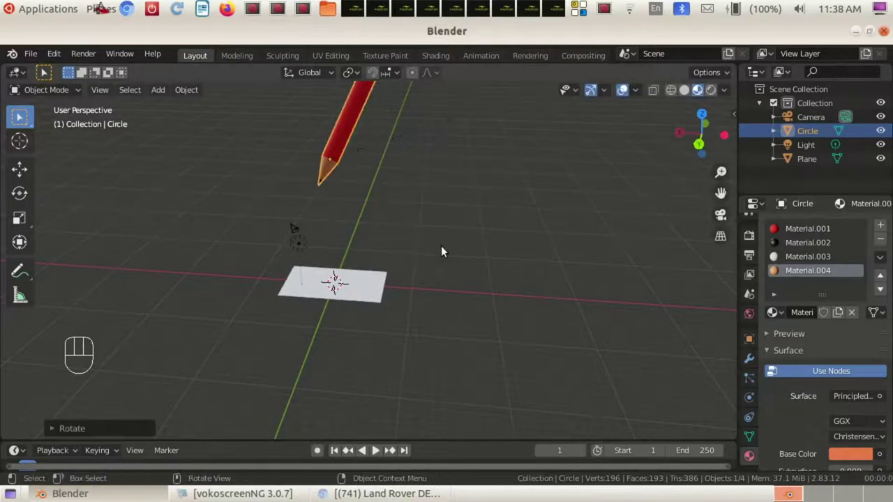
key("g")
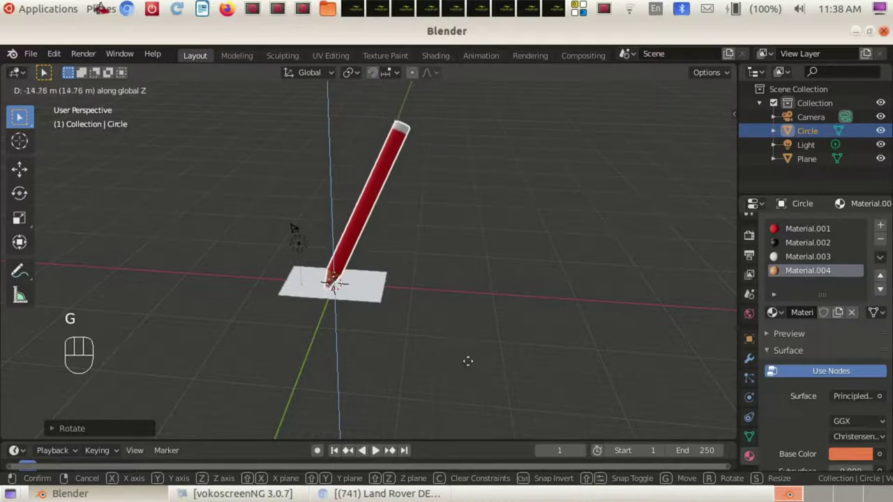
left_click_drag(474, 357, 495, 313)
left_click_drag(490, 322, 522, 299)
key("g")
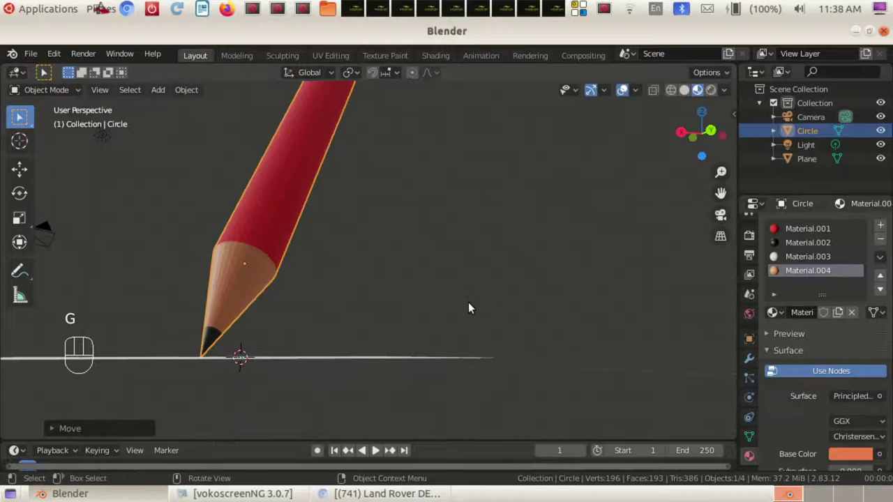
left_click_drag(469, 301, 459, 319)
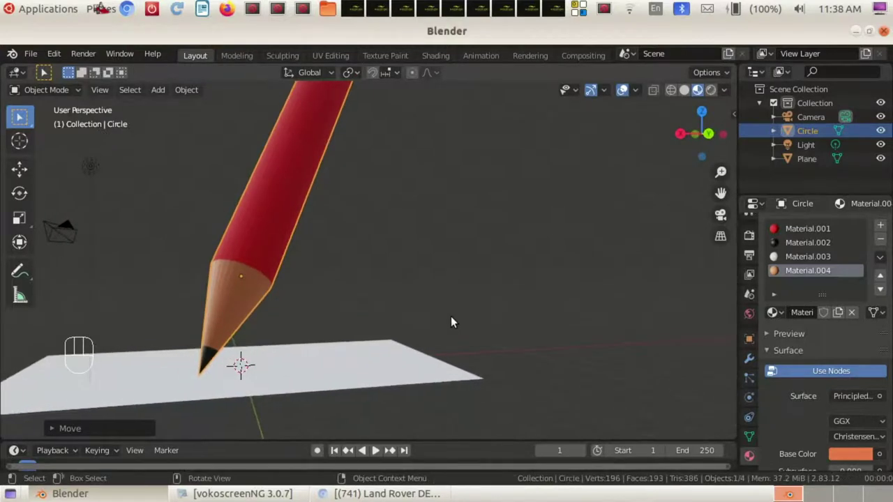
key("g")
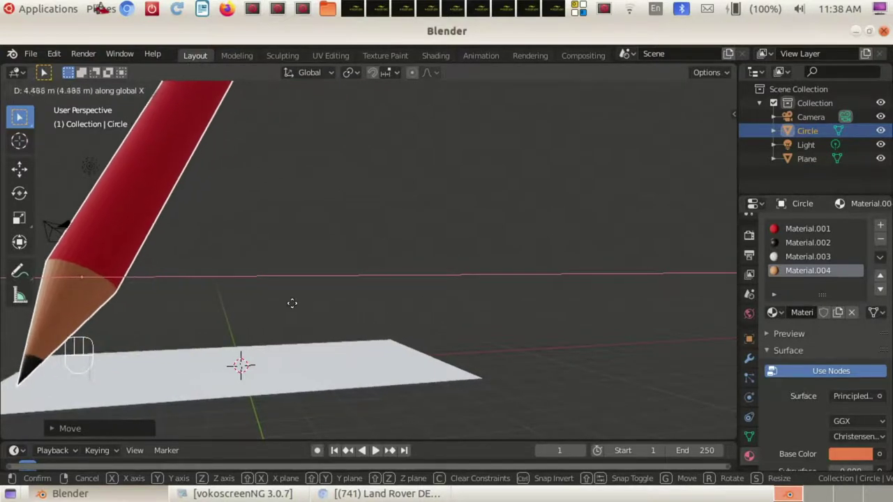
left_click_drag(309, 329, 473, 326)
left_click_drag(476, 358, 466, 359)
left_click_drag(594, 393, 499, 401)
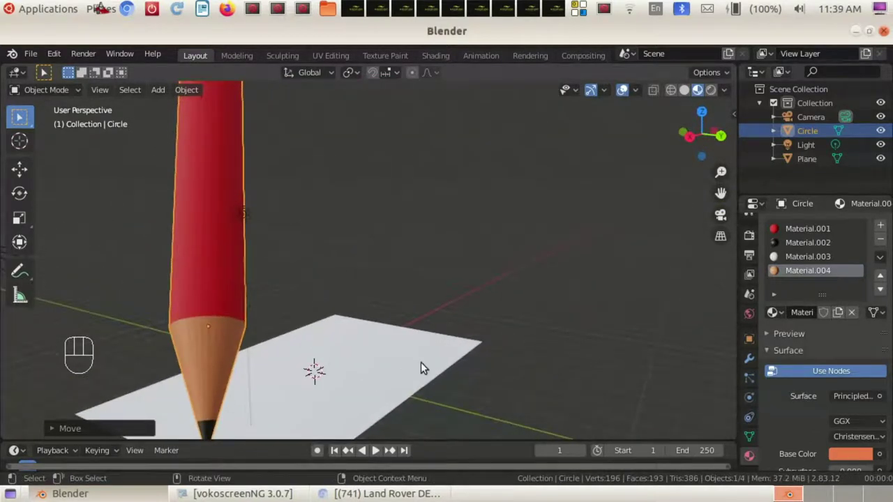
Rotate again and slide the pencil along Y so its tip rests on the paper
key("r")
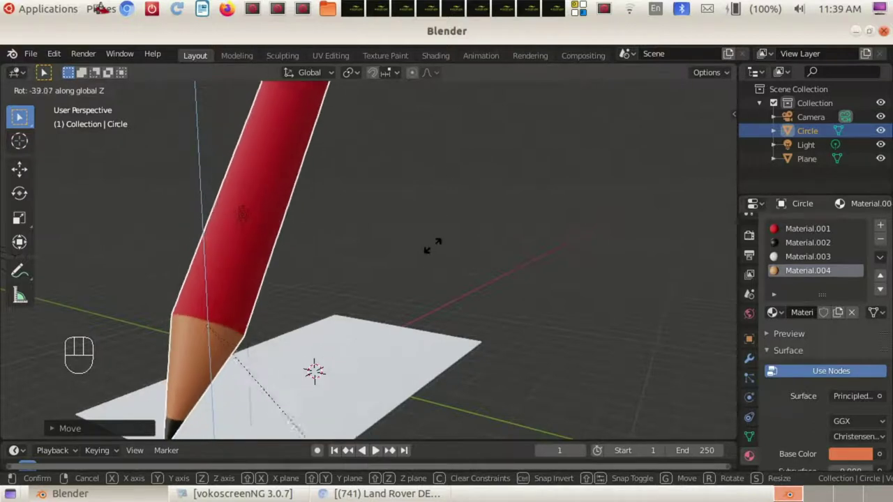
left_click_drag(507, 182, 459, 166)
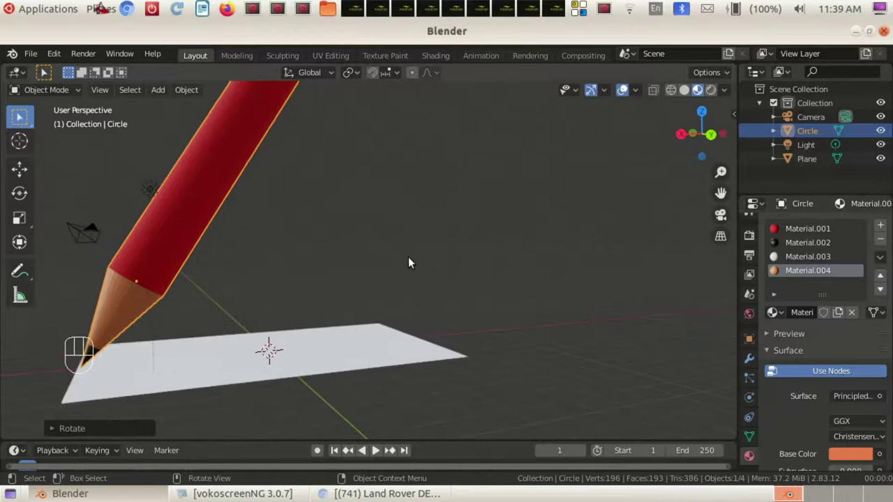
key("g")
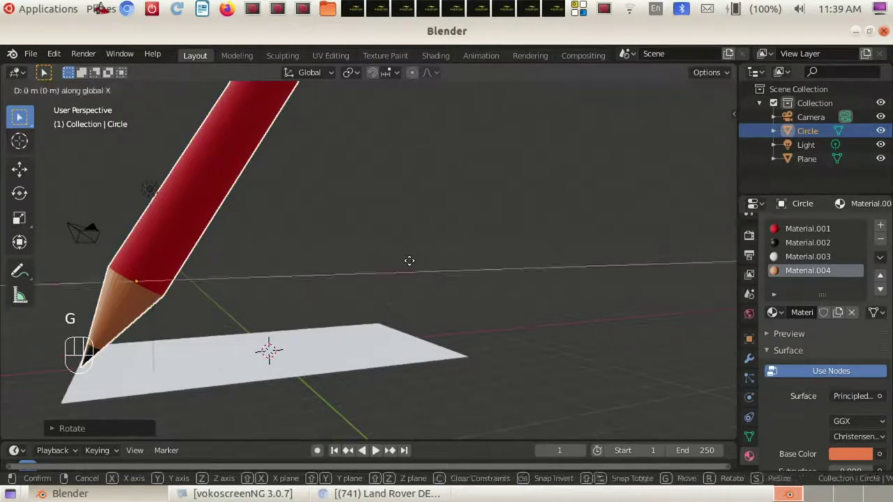
key("g")
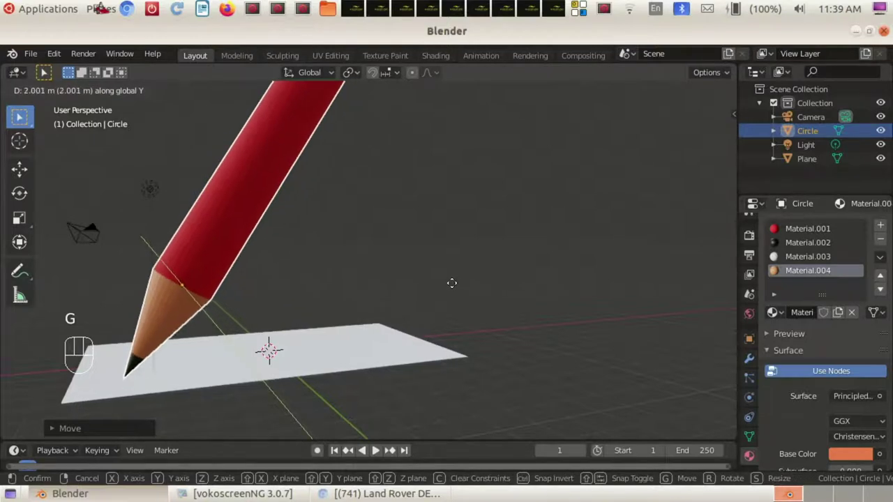
left_click_drag(473, 271, 320, 339)
left_click_drag(436, 235, 256, 167)
left_click_drag(667, 295, 43, 333)
left_click(350, 292)
Scale the paper sheet larger beneath the pencil and check the tip resting on it
key("s")
left_click(604, 230)
left_click_drag(605, 230, 625, 273)
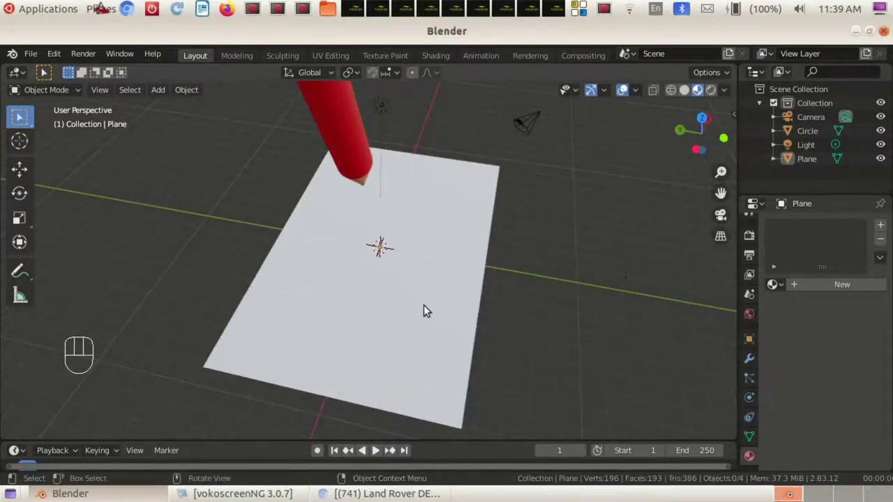
Select the paper plane and create a new material for it
left_click(429, 308)
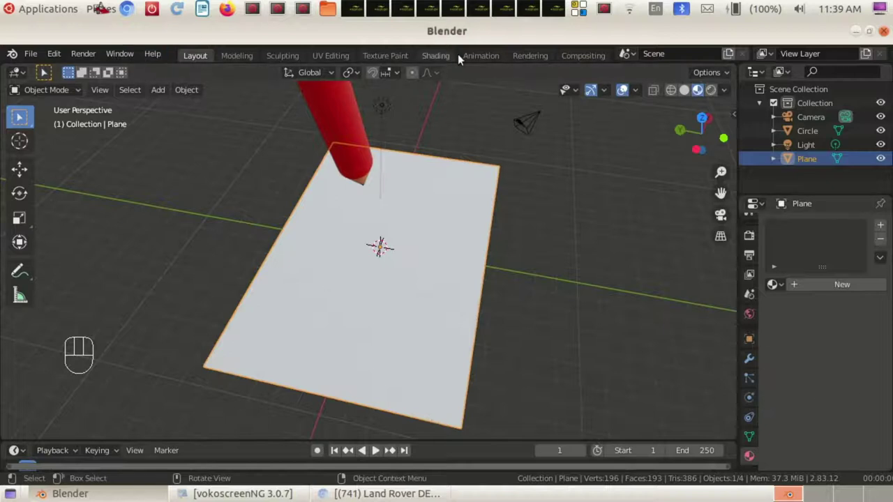
left_click(835, 294)
left_click(832, 281)
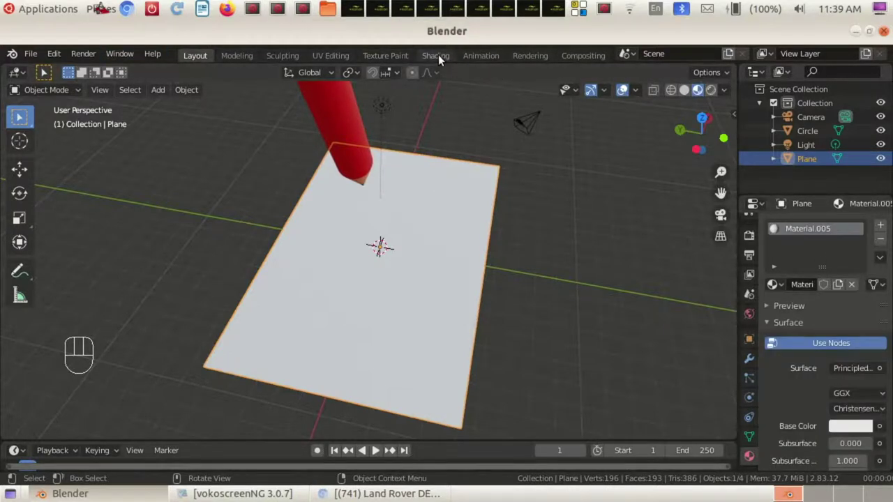
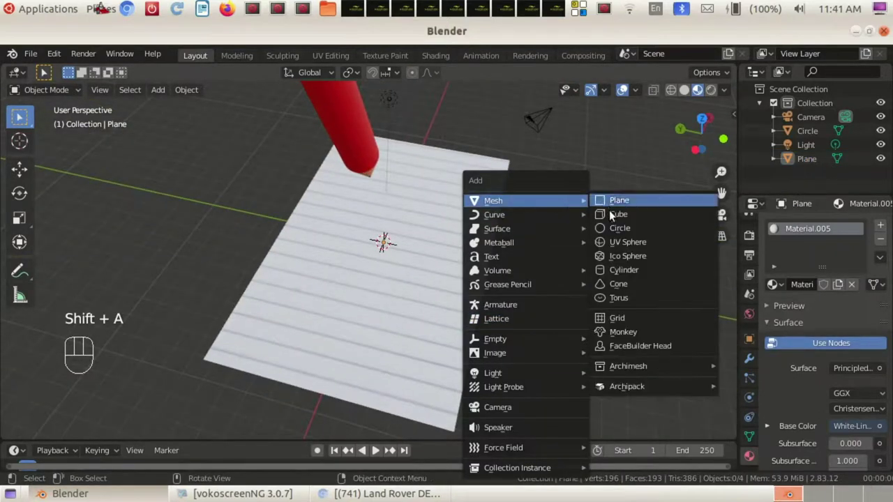
Scale the new plane up to about 3.5 times so it spreads beyond the paper
key("s")
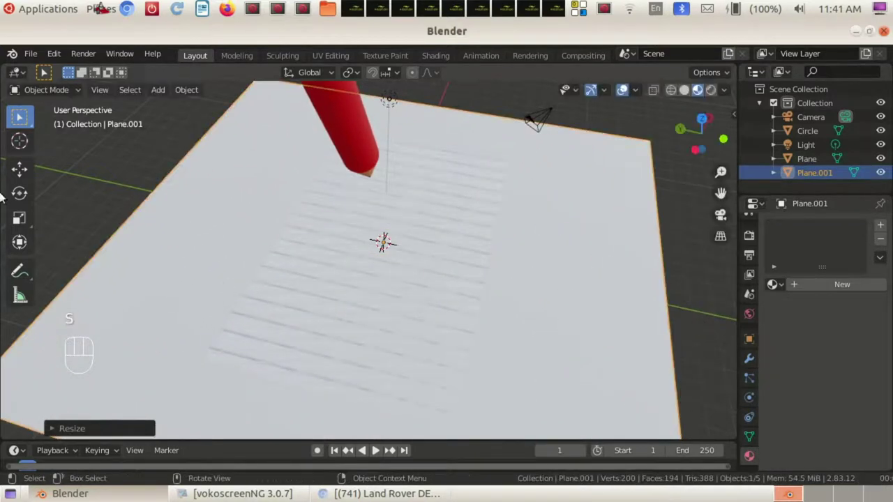
left_click_drag(576, 300, 531, 274)
key("s")
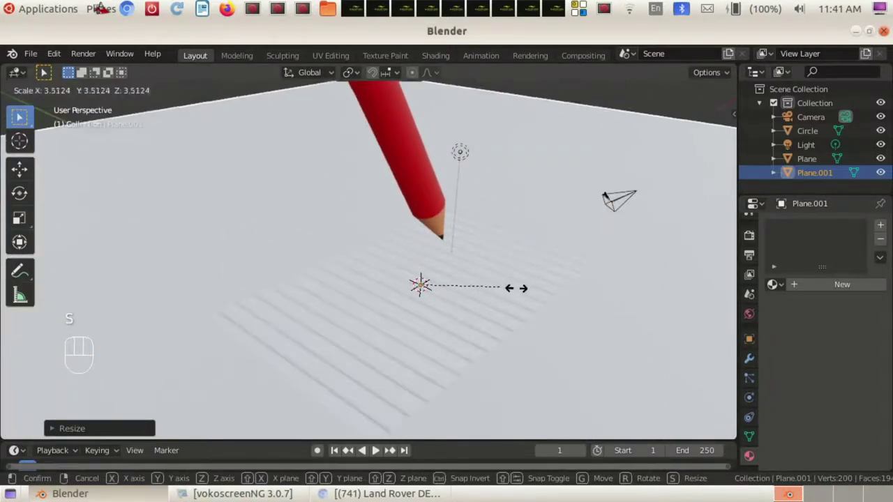
left_click_drag(533, 294, 530, 284)
middle_click(538, 311)
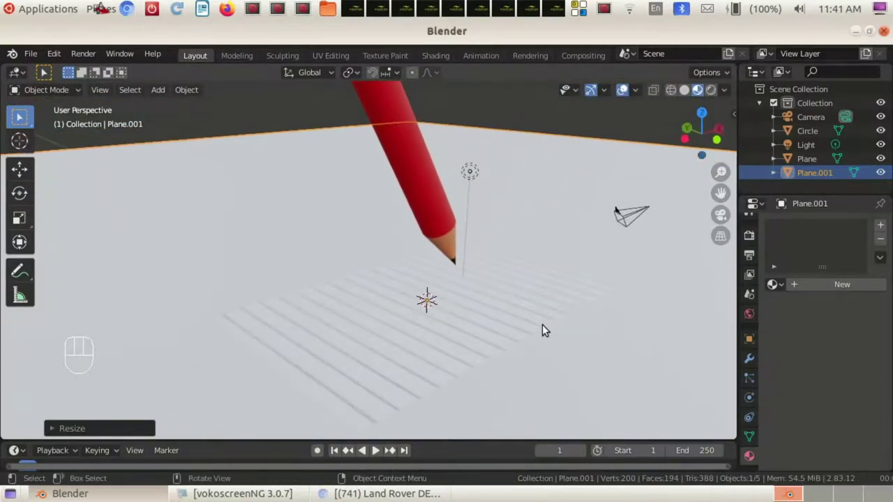
Lower the large plane along Z beneath the paper and give it a new material
key("g")
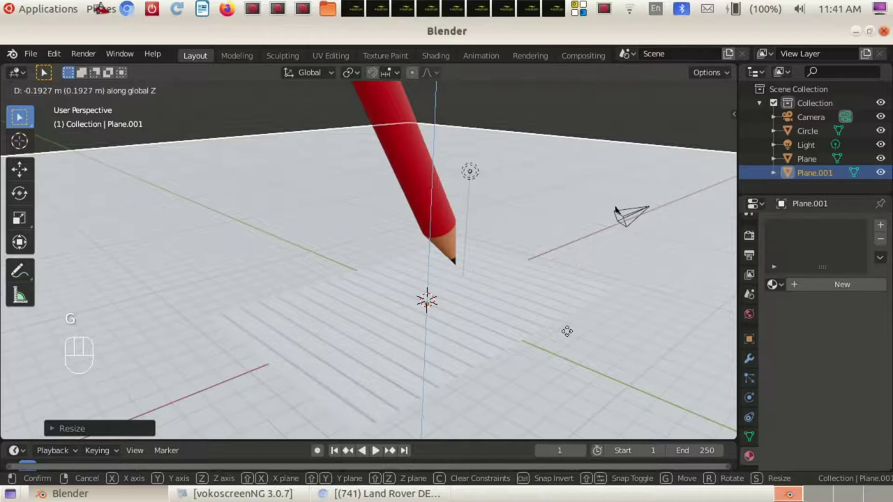
left_click_drag(265, 208, 332, 211)
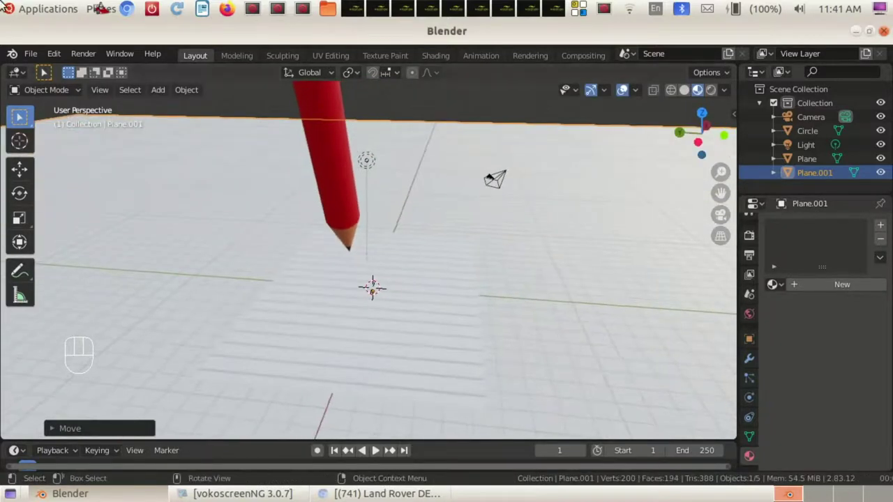
left_click(861, 291)
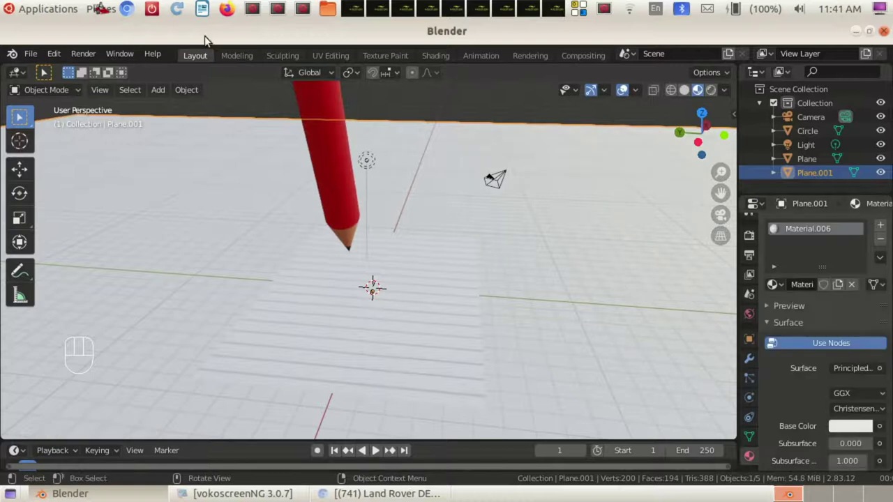
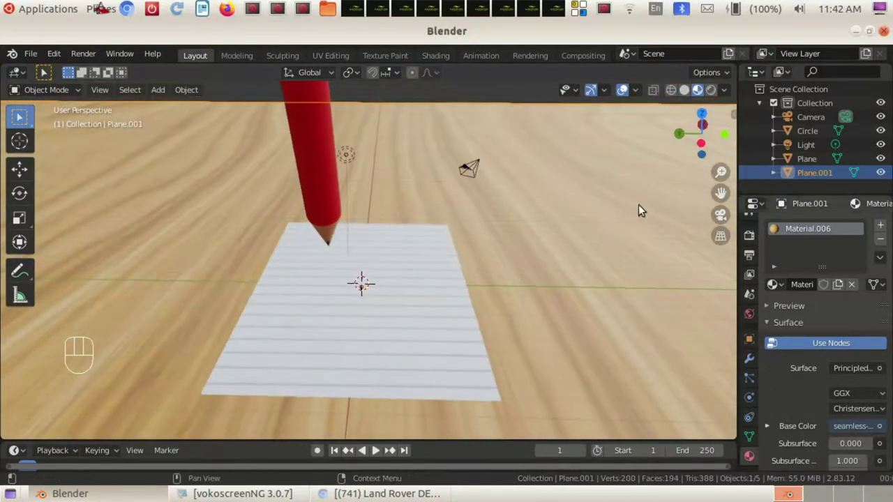
Rotate the wood tabletop plane about 9 degrees around the vertical axis
key("r")
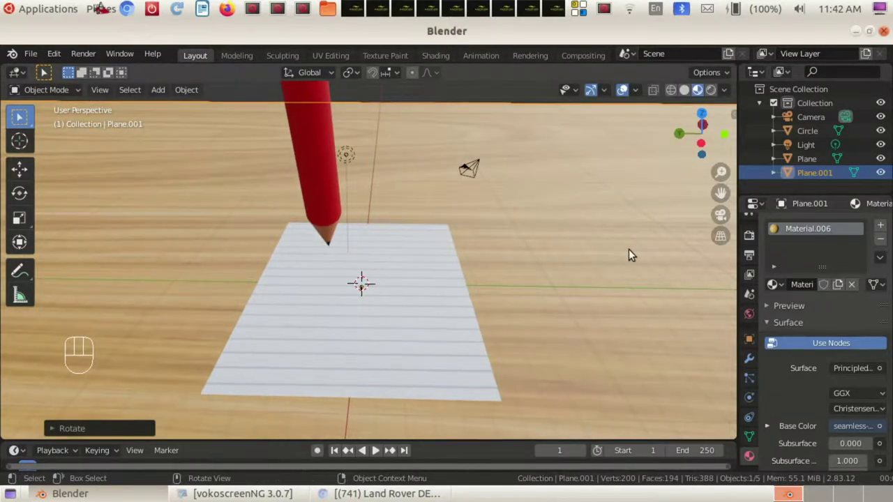
key("r")
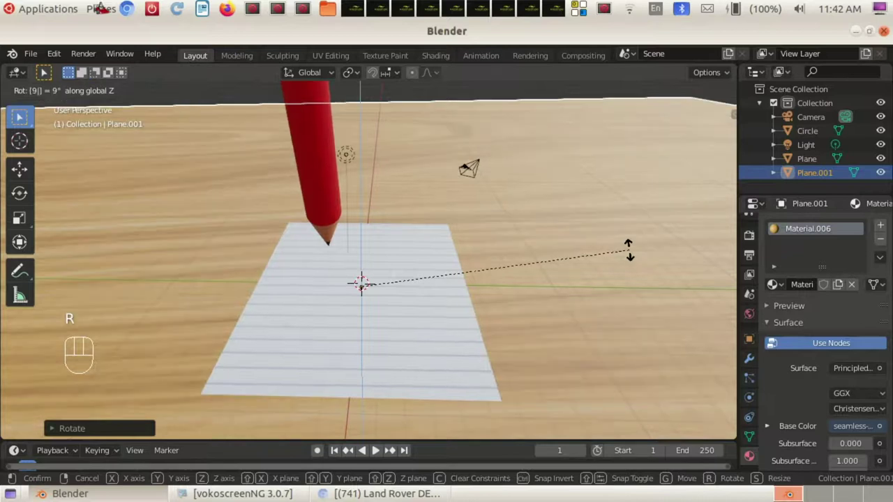
left_click_drag(602, 258, 566, 235)
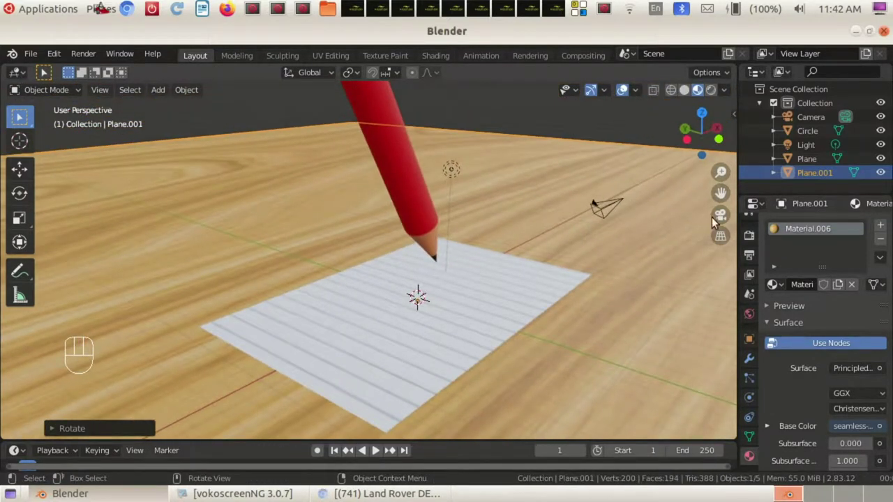
Enter the camera view and enable Lock Camera to View in the sidebar View settings
left_click(723, 220)
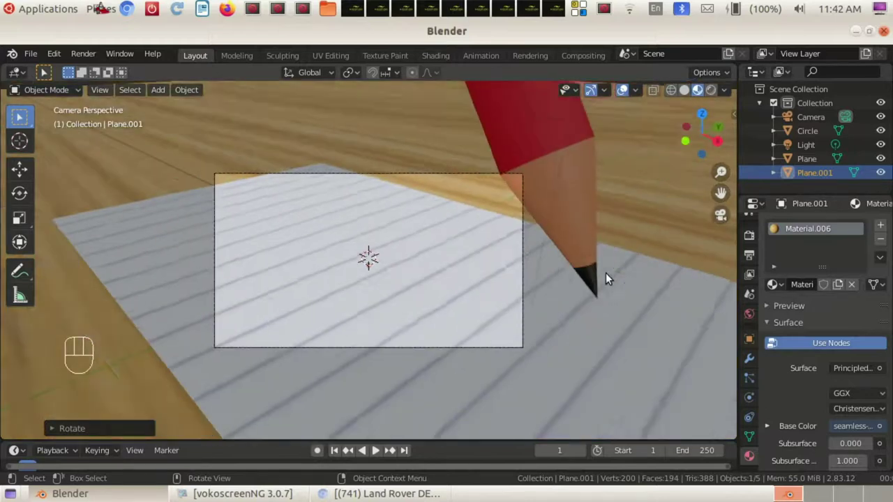
left_click(719, 218)
left_click(720, 219)
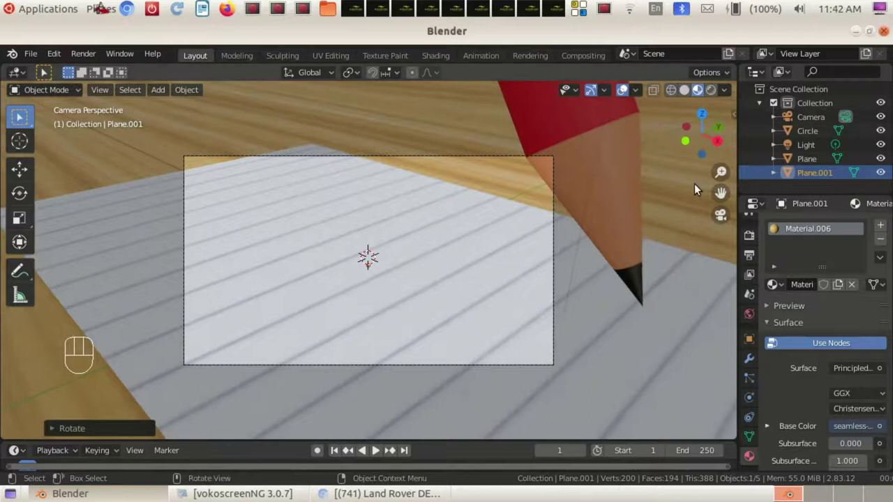
key("n")
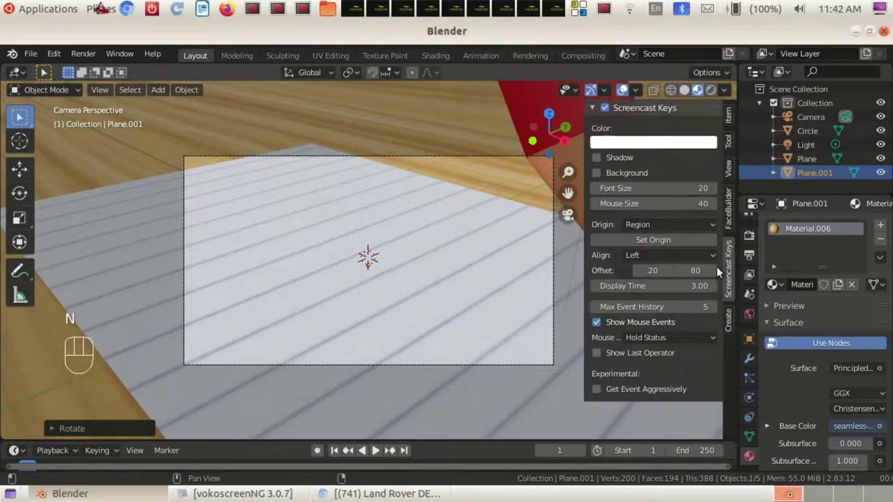
left_click(734, 171)
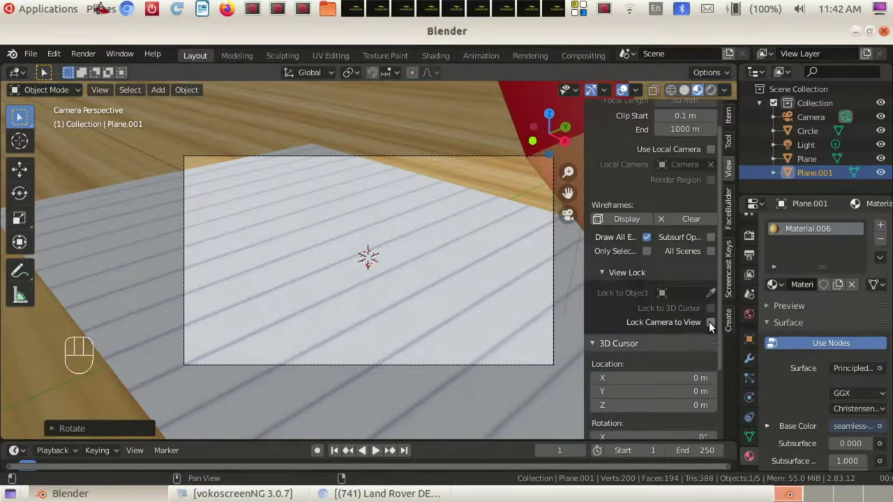
left_click(714, 327)
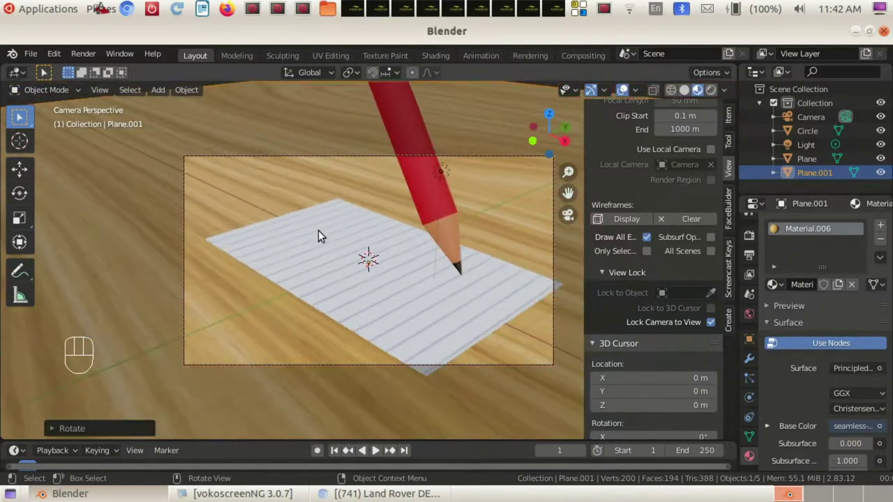
Reframe the camera on the pencil and paper, then select the red pencil
left_click_drag(334, 233, 353, 218)
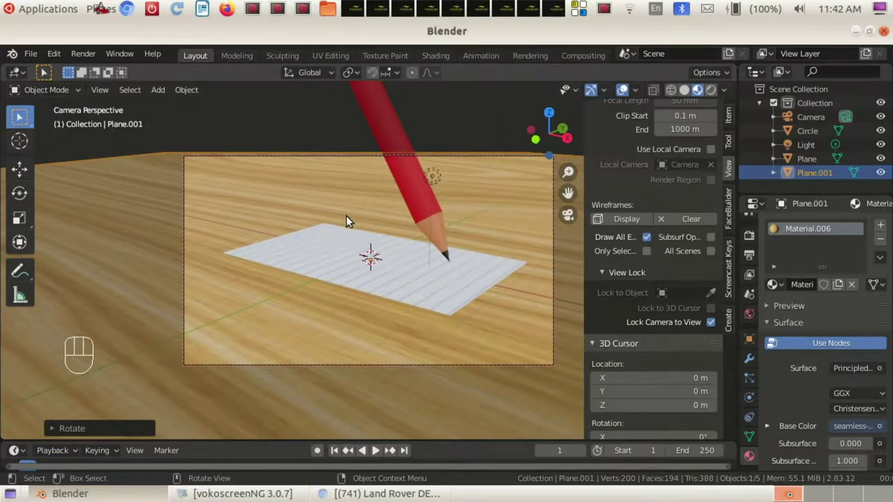
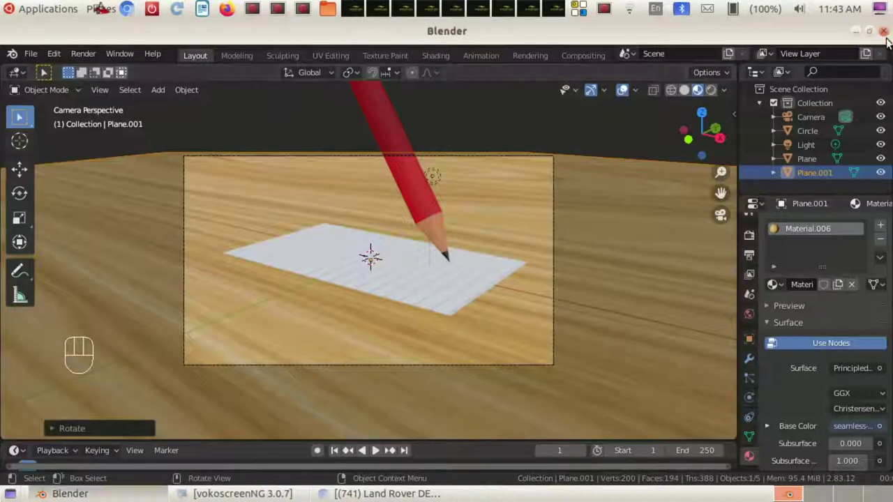
left_click(416, 193)
left_click_drag(416, 193, 414, 170)
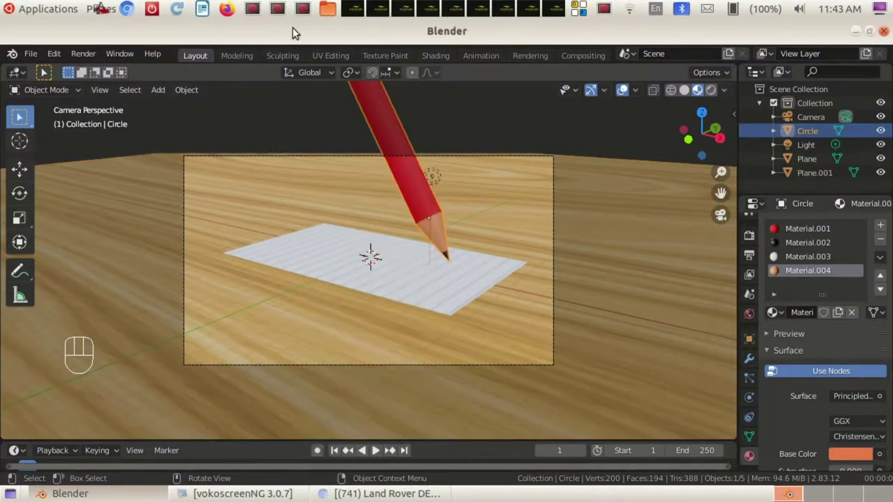